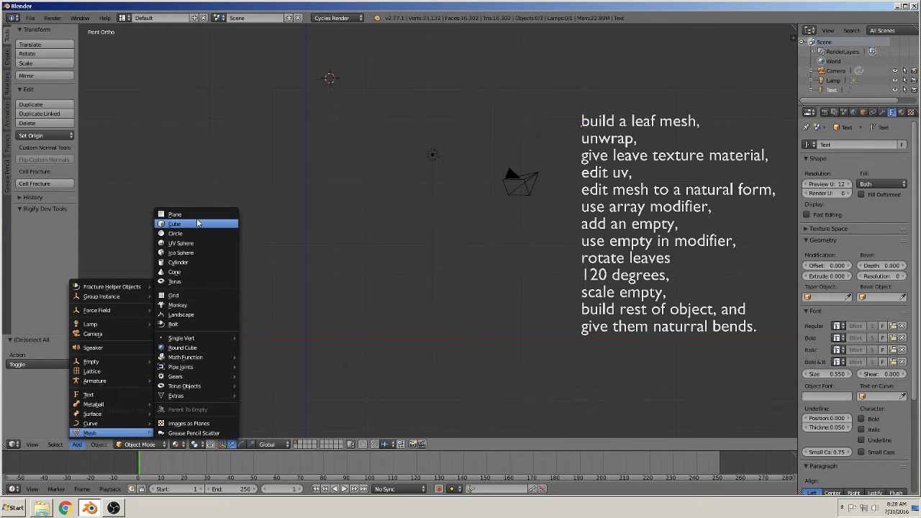
Stand the new plane upright (R X 90), lower it and stretch it along Z into a tall leaf blank.
key("r")
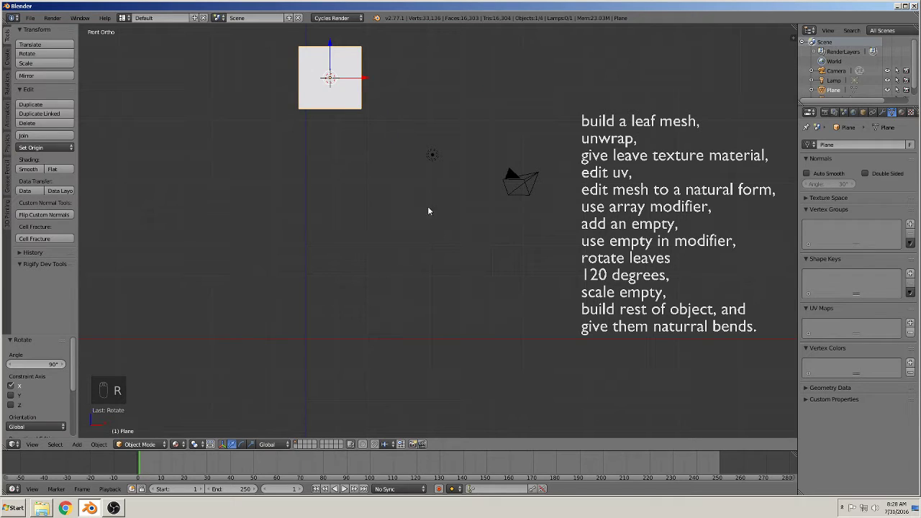
key("g")
key("s")
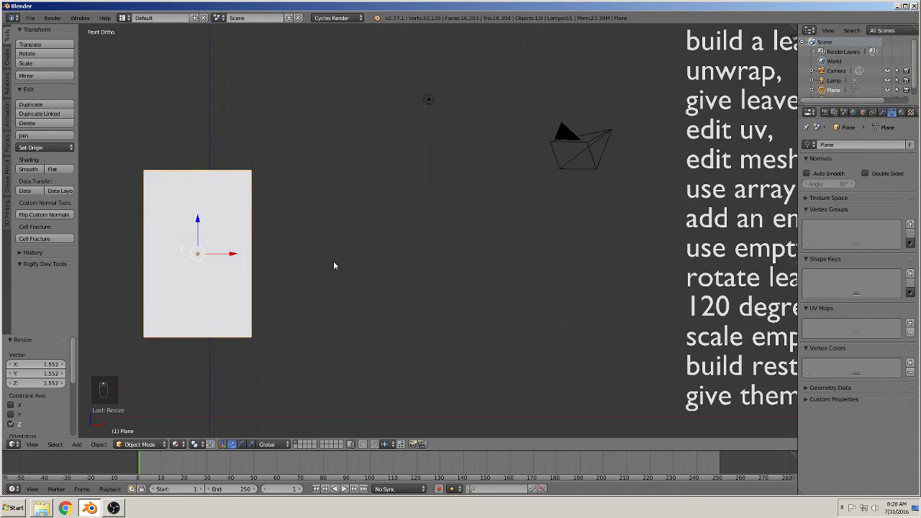
Subdivide the plane and narrow its upper vertices into a rounded, pointed leaf outline.
key("Tab")
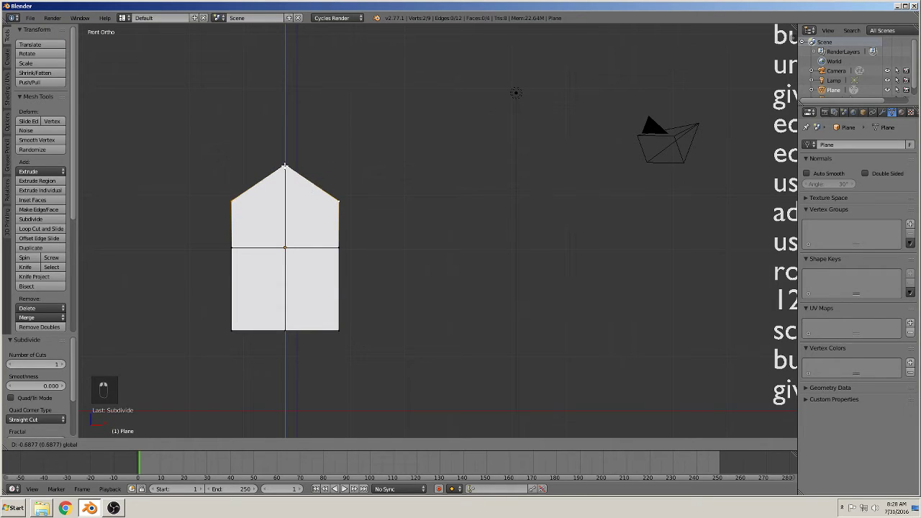
key("s")
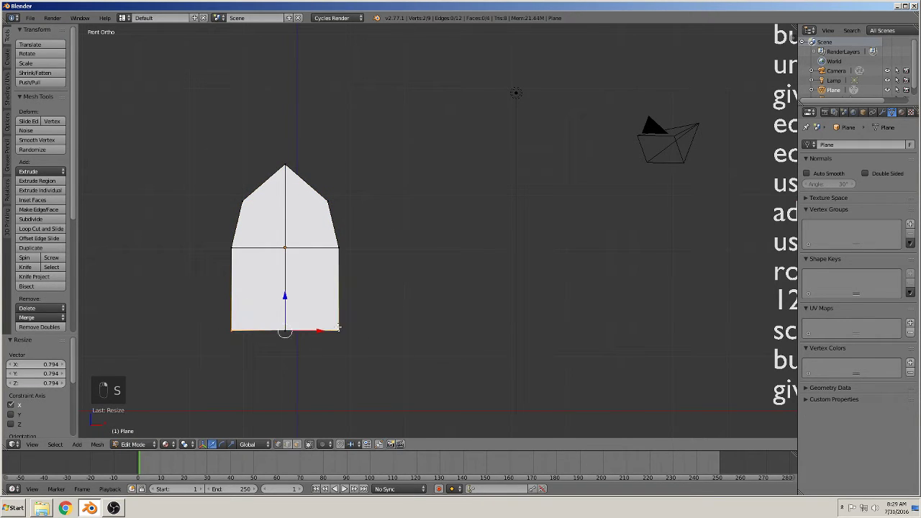
key("s")
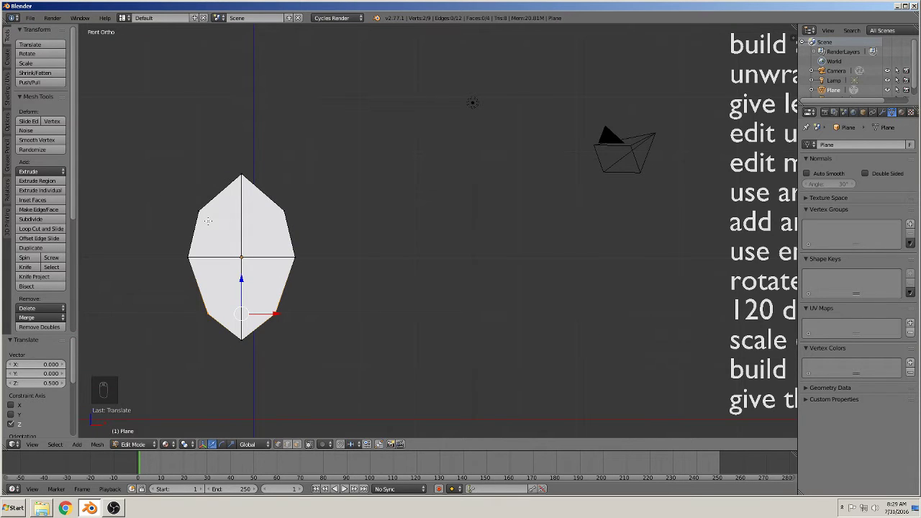
Add edge loops across the leaf and flatten them level, widening the lower one slightly.
key("ctrl+r")
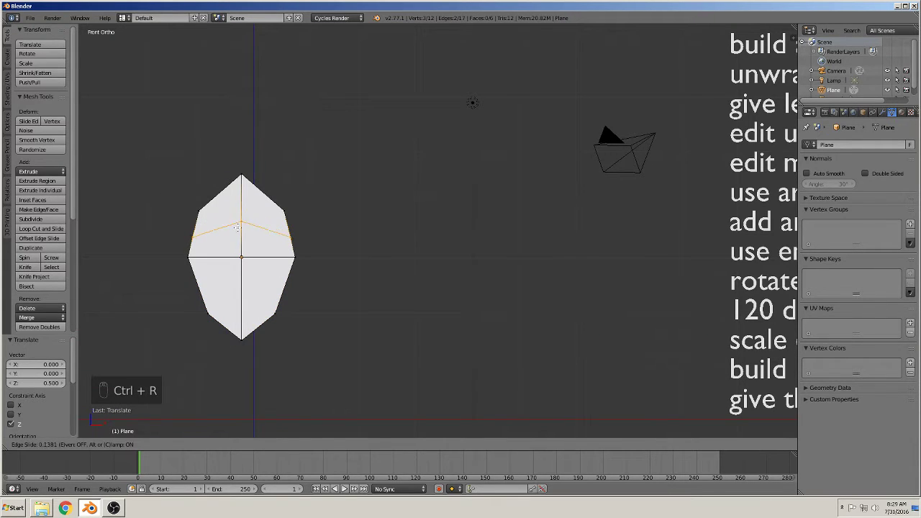
key("s")
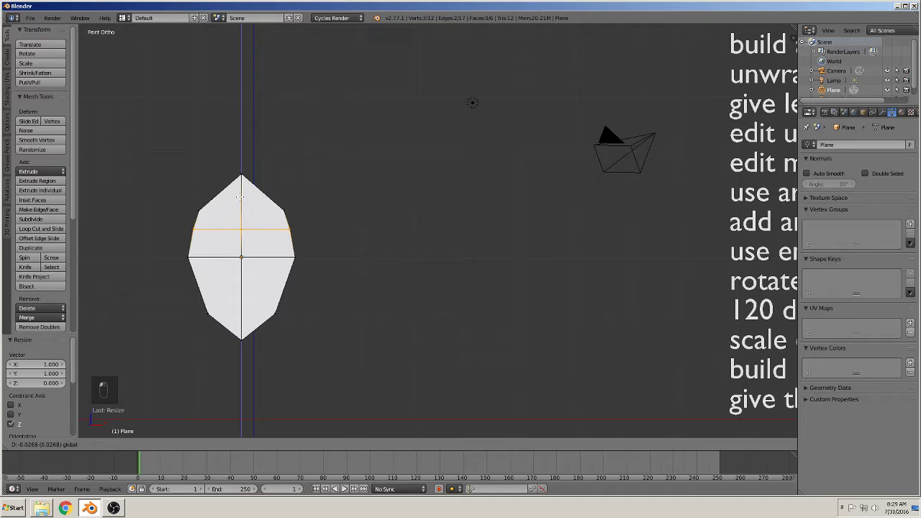
key("s")
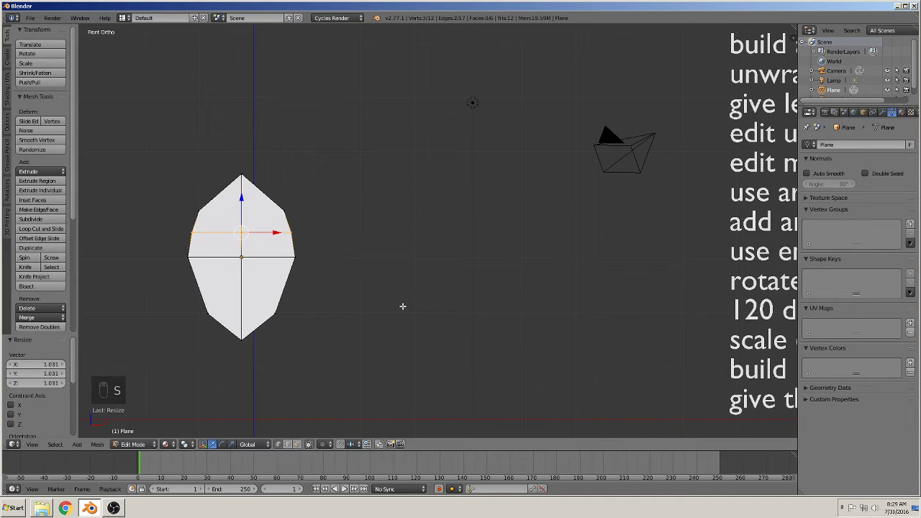
key("ctrl+r")
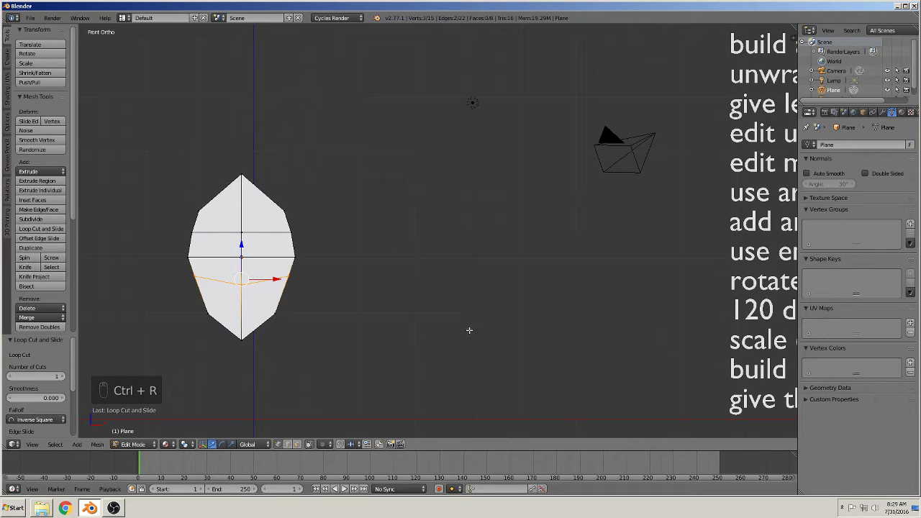
key("s")
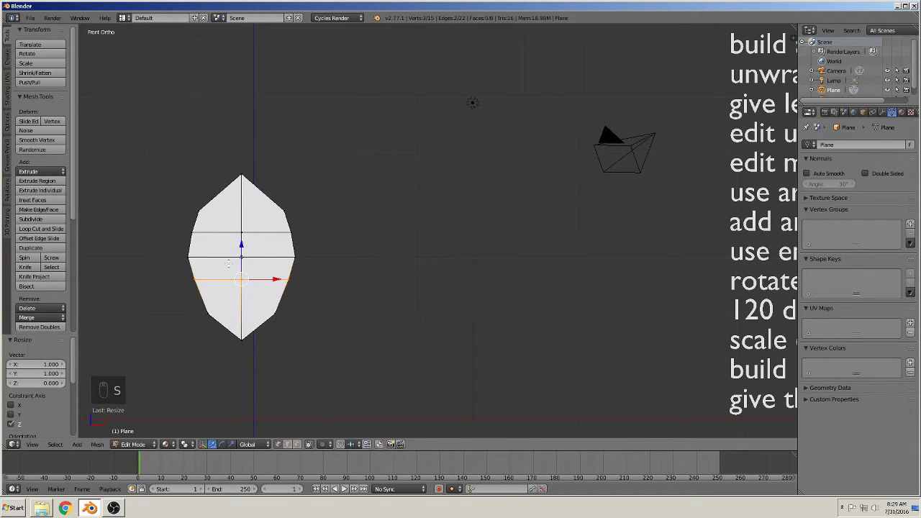
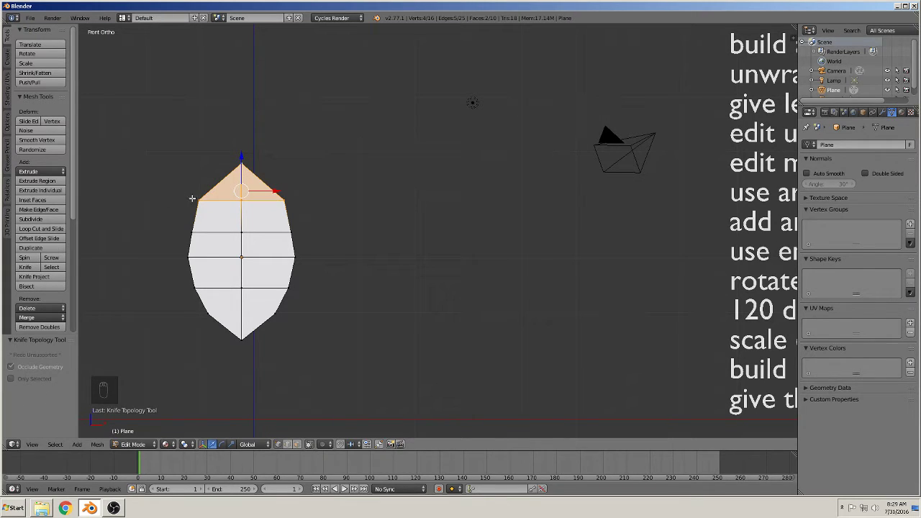
Cut further edges across the leaf and pull the bottom tip vertex down.
key("ctrl+r")
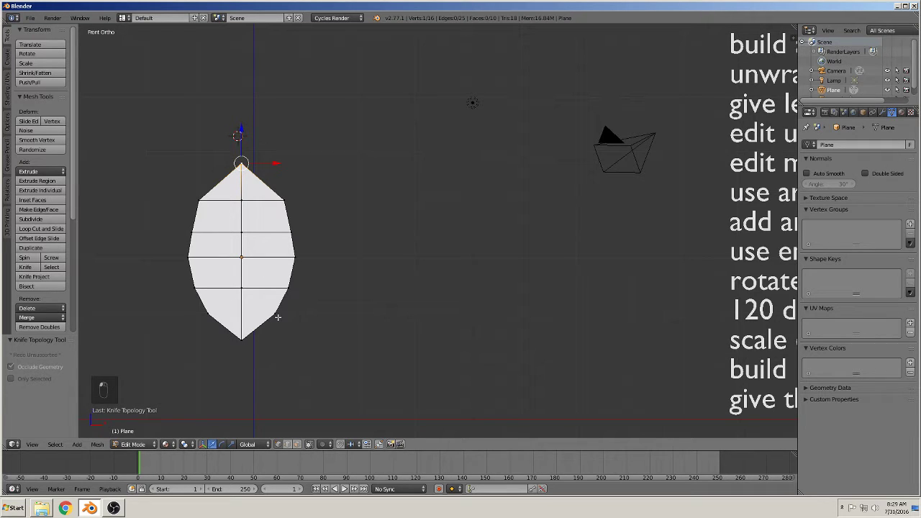
key("a")
key("v")
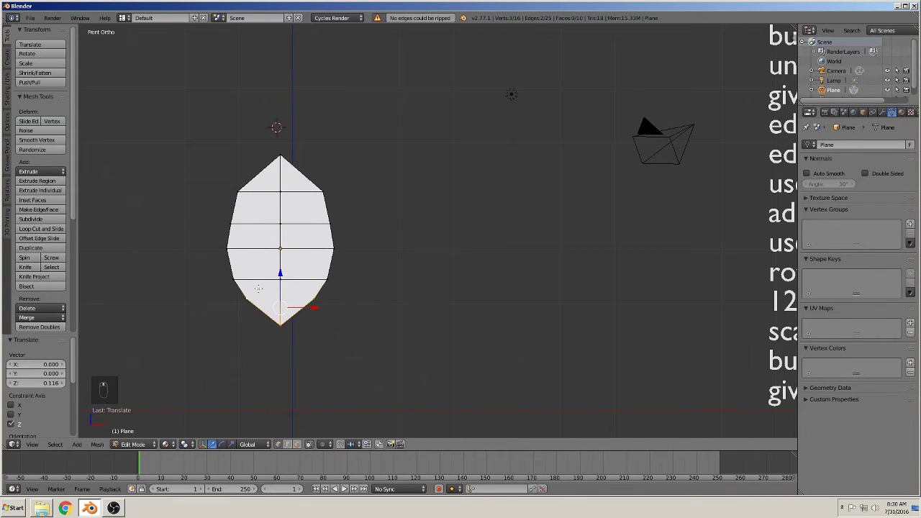
Subdivide the bottom edge, position its vertex and extrude a narrow stalk down from the tip.
key("ctrl+r")
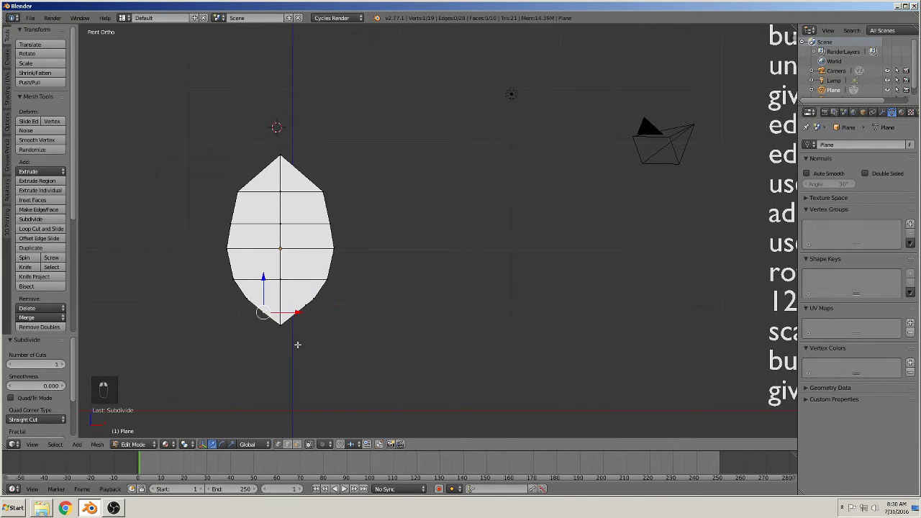
key("b")
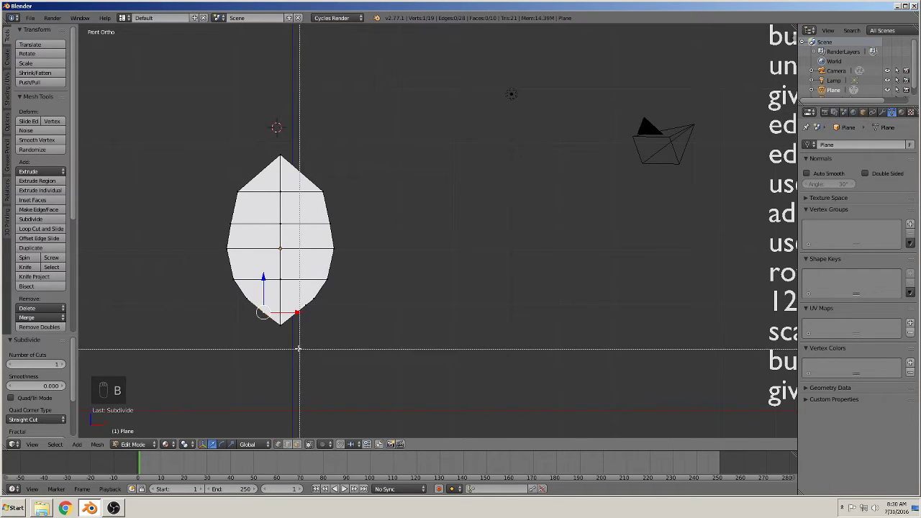
key("g")
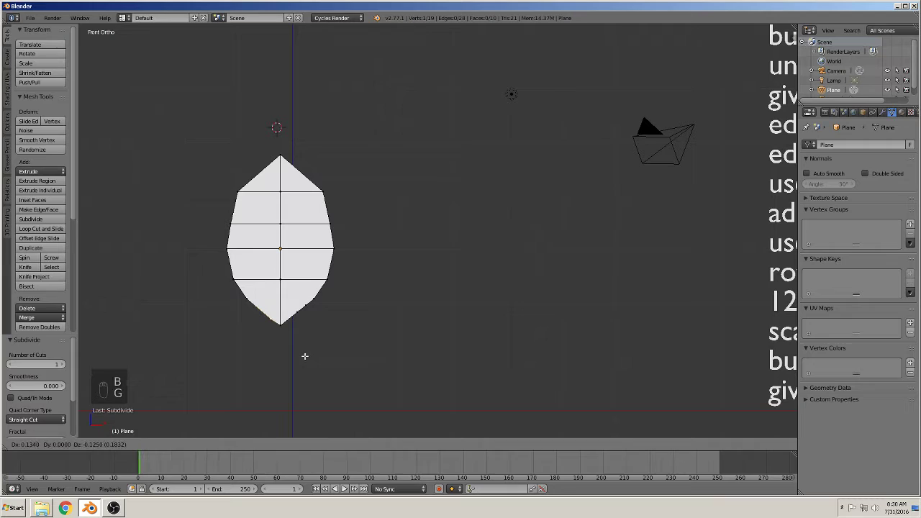
key("g")
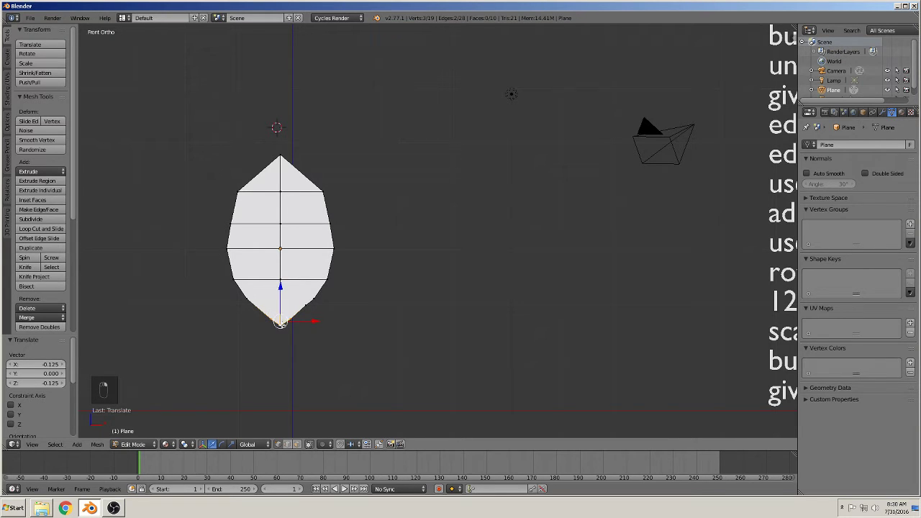
key("e")
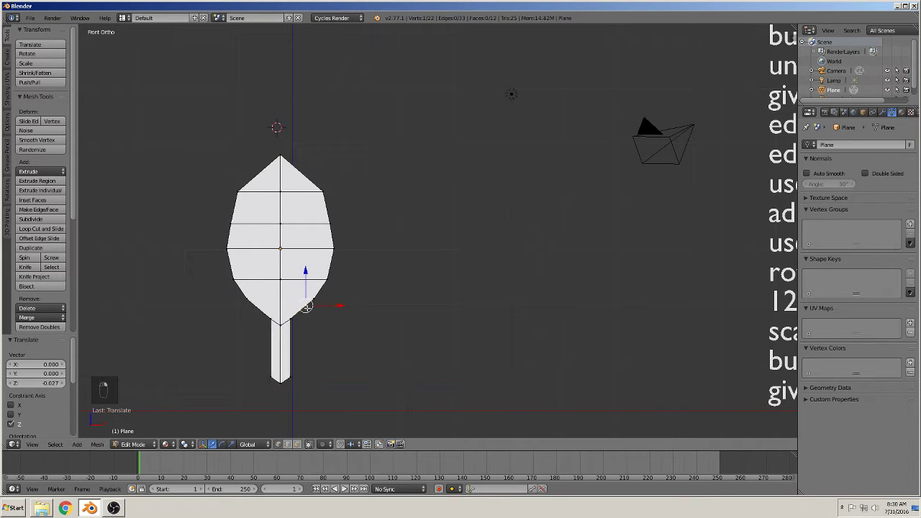
Dissolve the unneeded stalk vertices and scale the leaf's lower edge loop wider.
key("x")
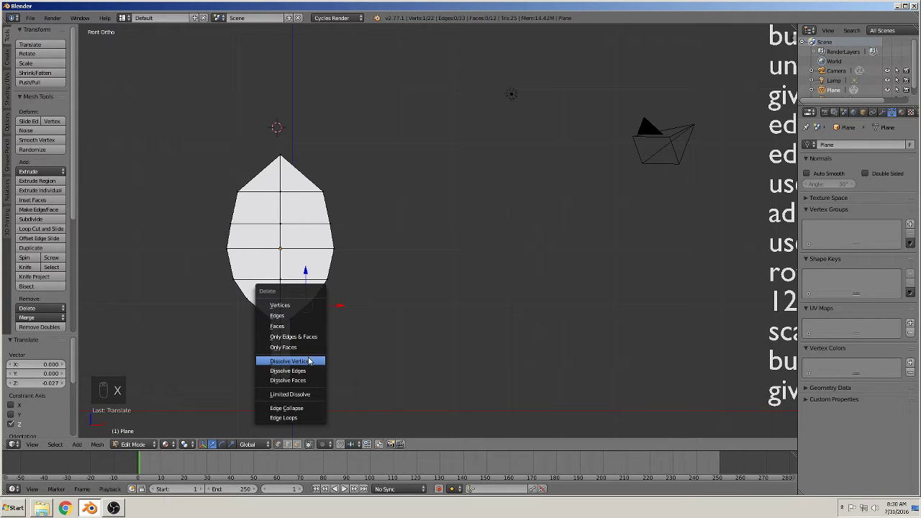
key("x")
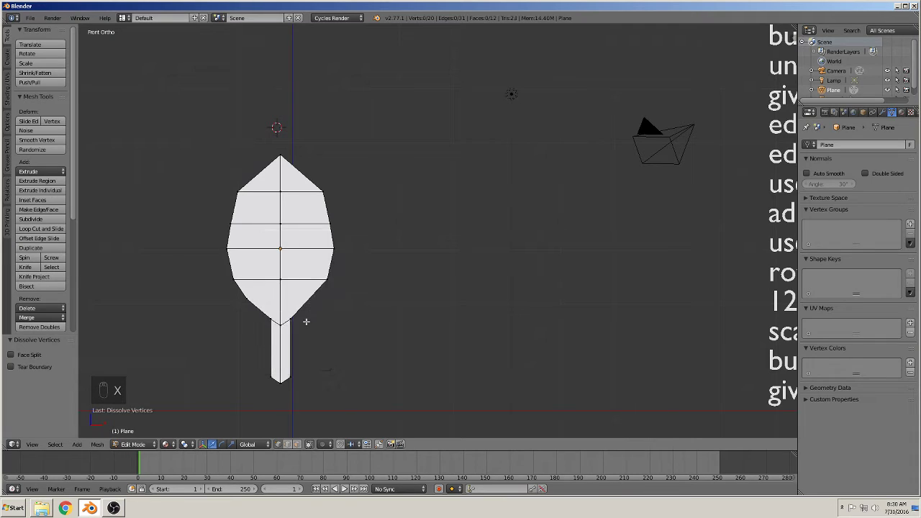
key("x")
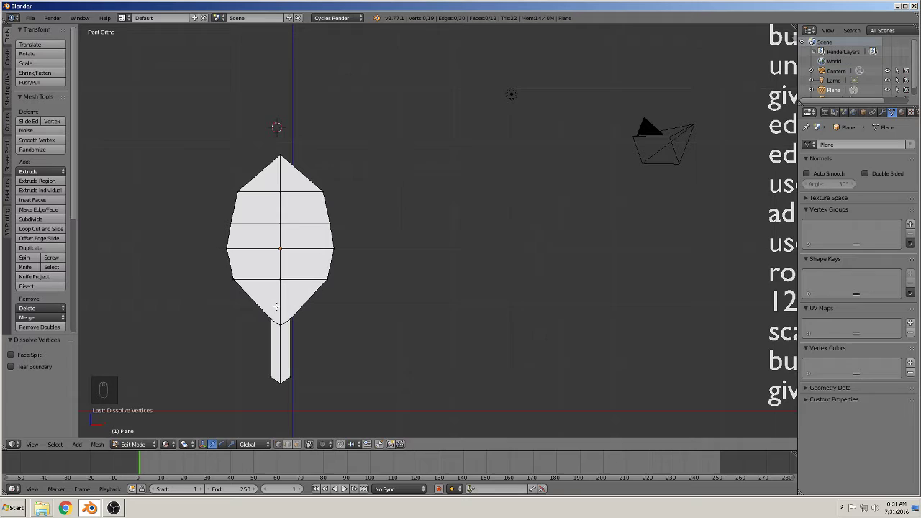
key("ctrl+r")
key("s")
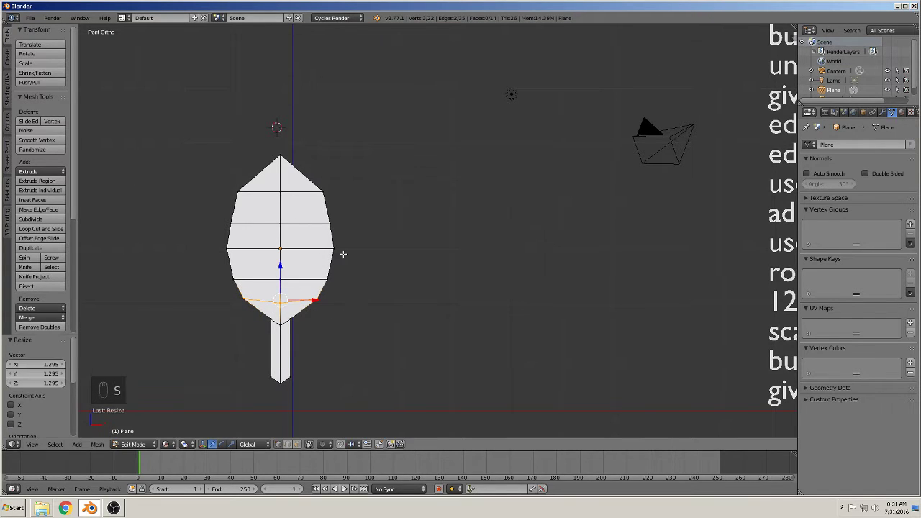
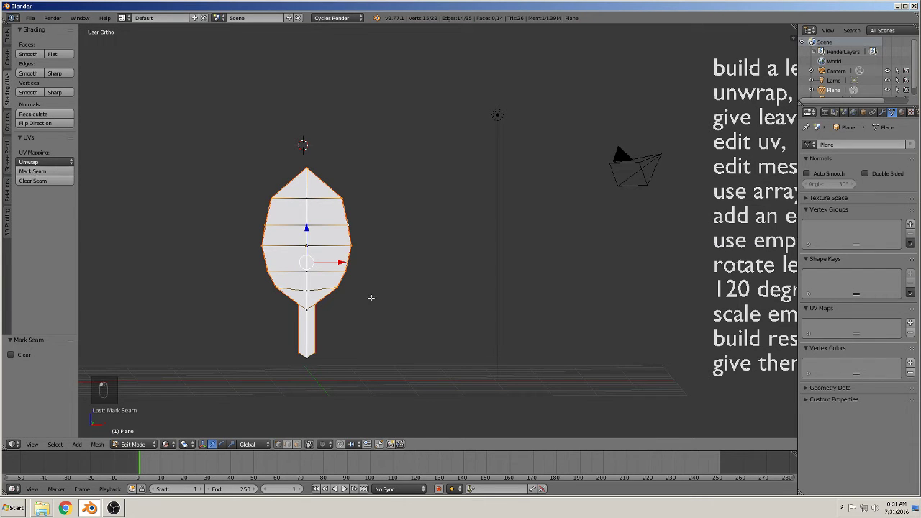
Select the whole leaf from the front view, unwrap it to a UV map and widen the upper tip.
key("a")
key("KP_1")
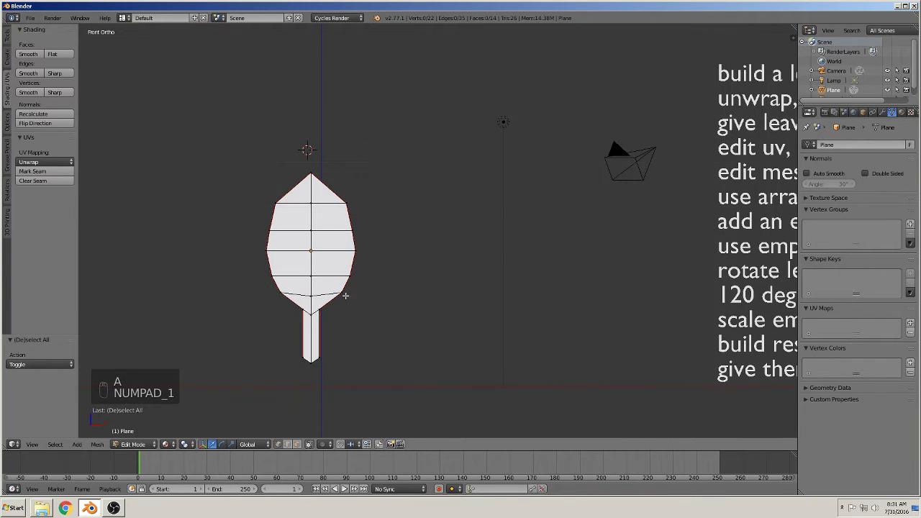
key("a")
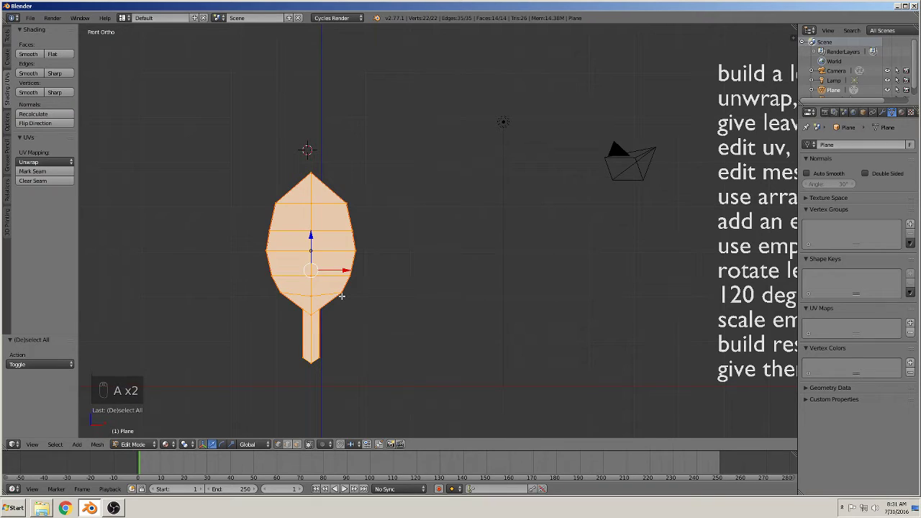
key("u")
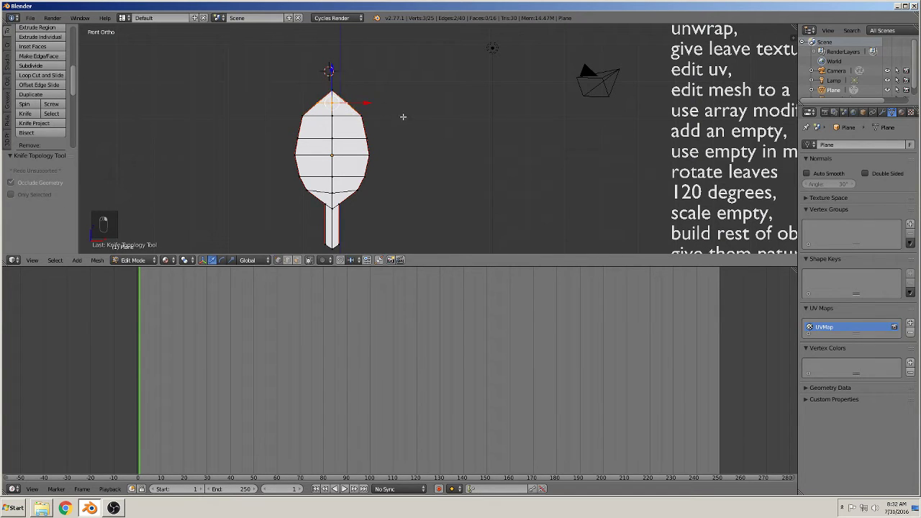
key("s")
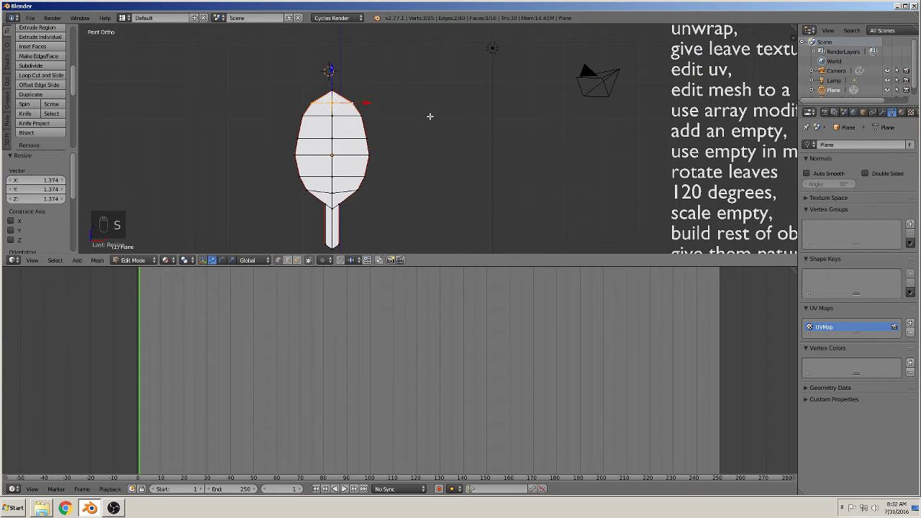
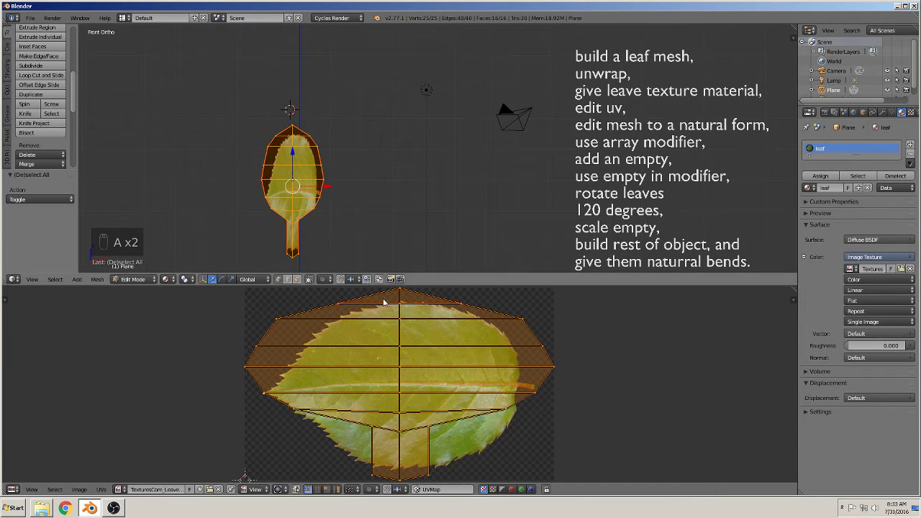
Rotate, scale and shift the UV layout so the blade and stalk lie over the leaf photo.
key("r")
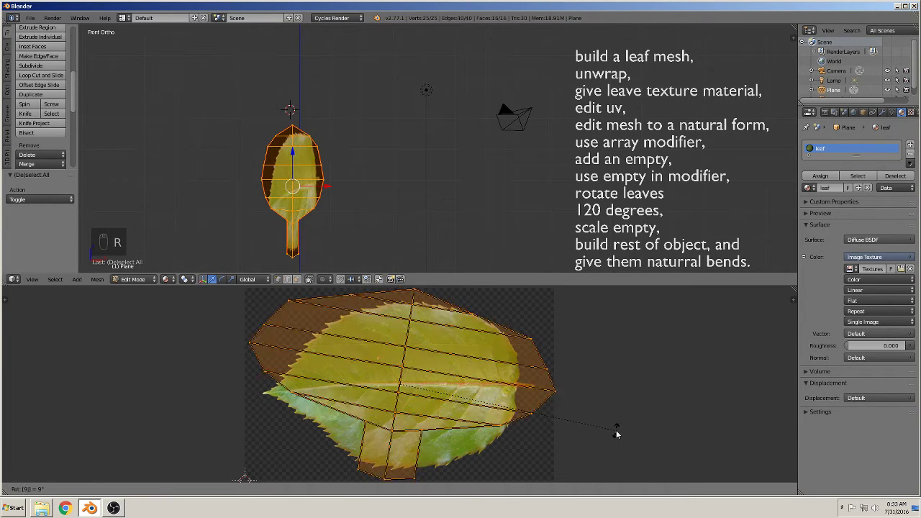
key("r")
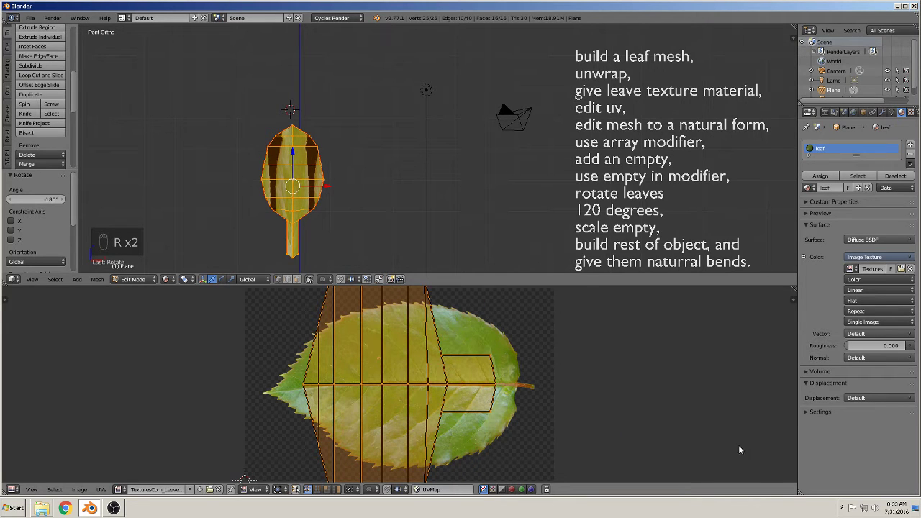
key("s")
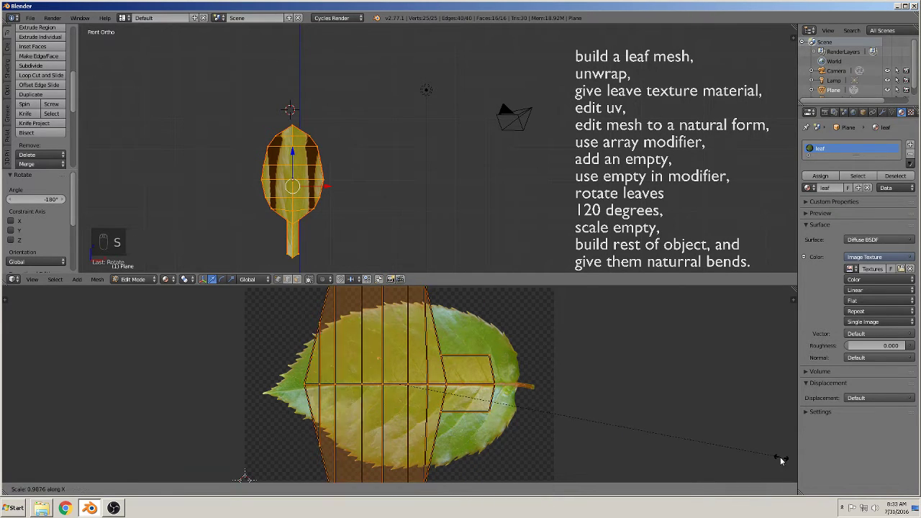
key("s")
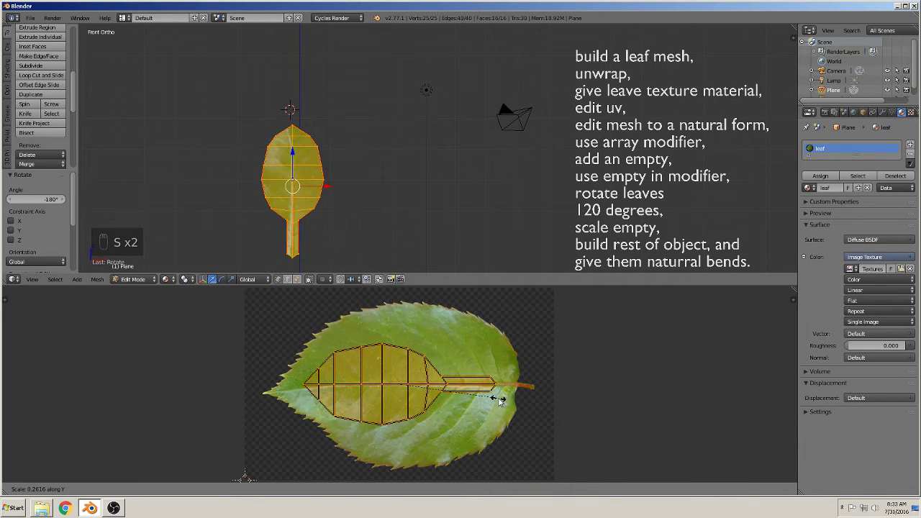
key("s")
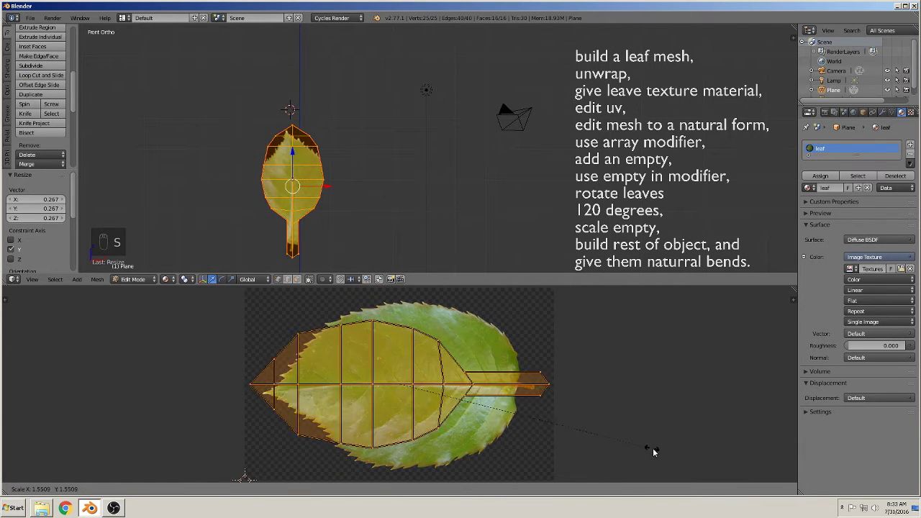
key("g")
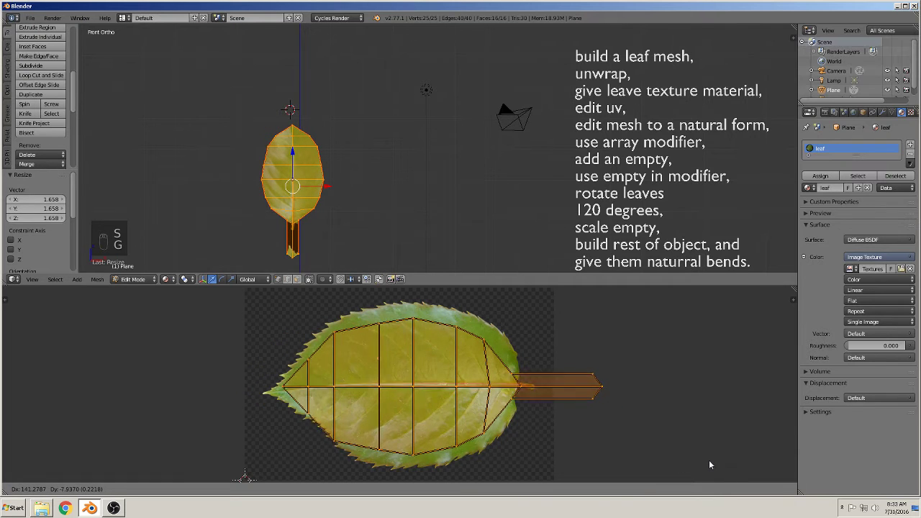
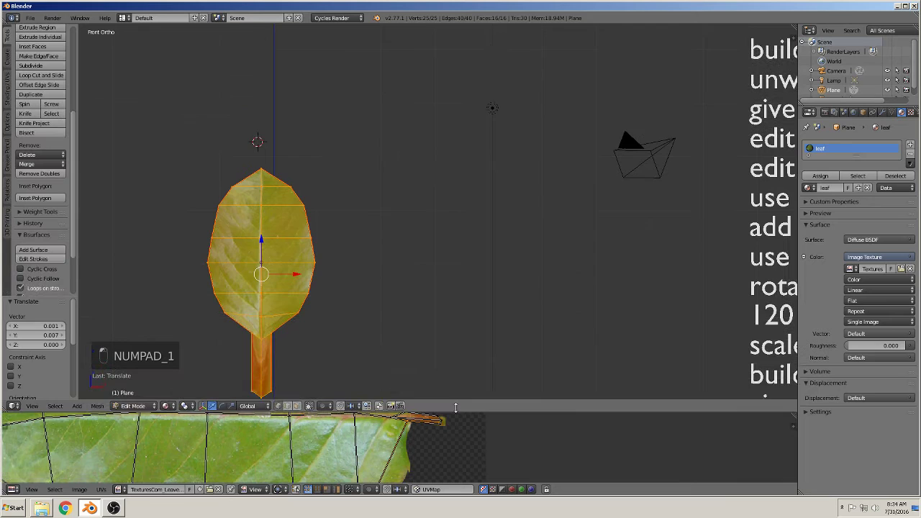
Leave Edit Mode to see the subdivided textured leaf and view it from the side.
key("Tab")
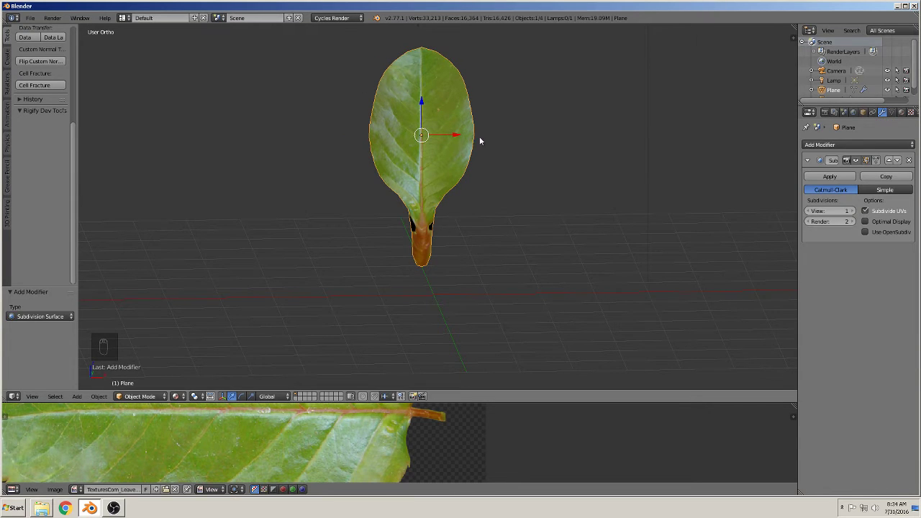
key("KP_1")
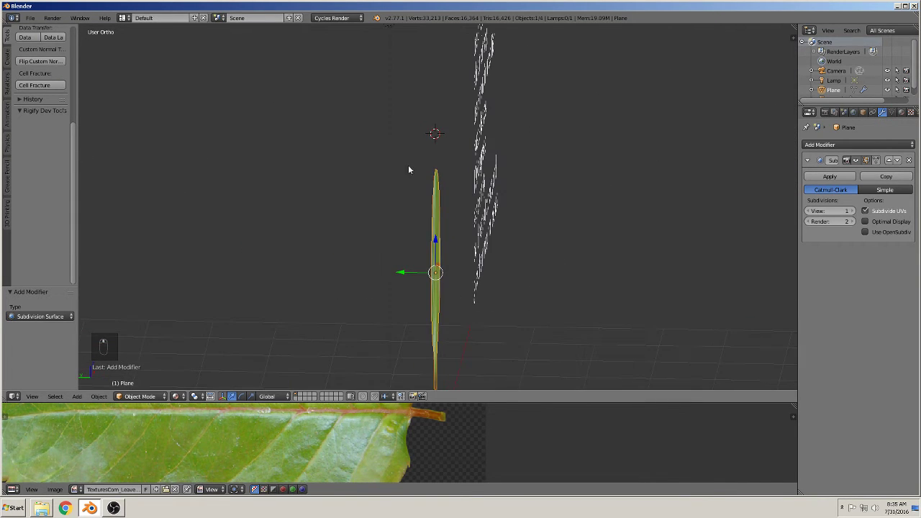
Push the middle and tip vertices along Y with proportional editing to curl the blade backward.
key("Tab")
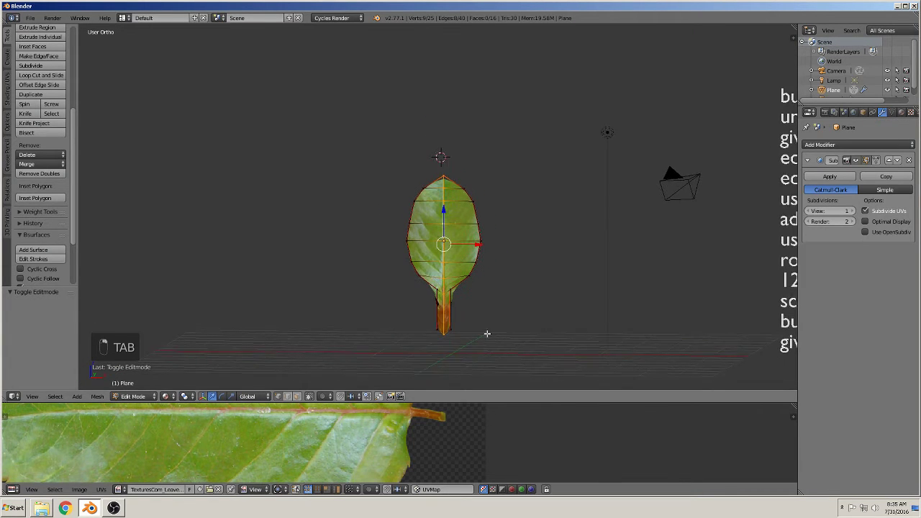
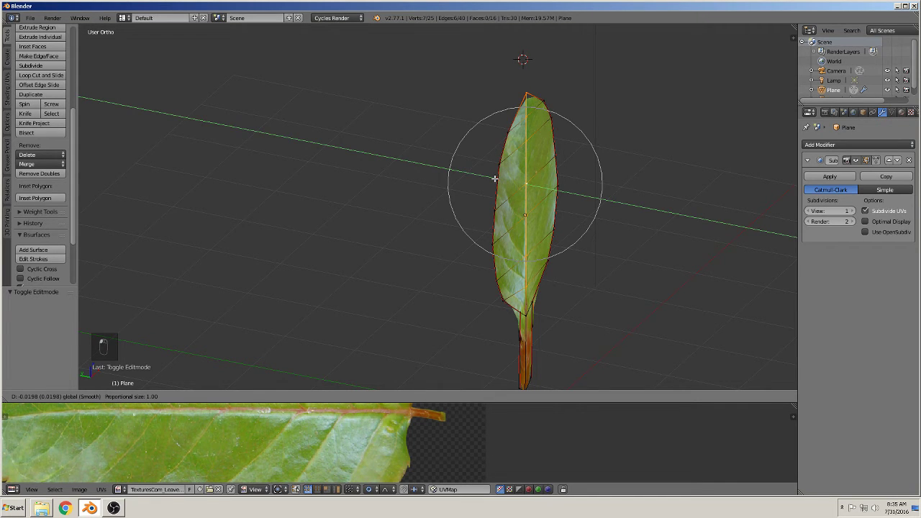
key("g")
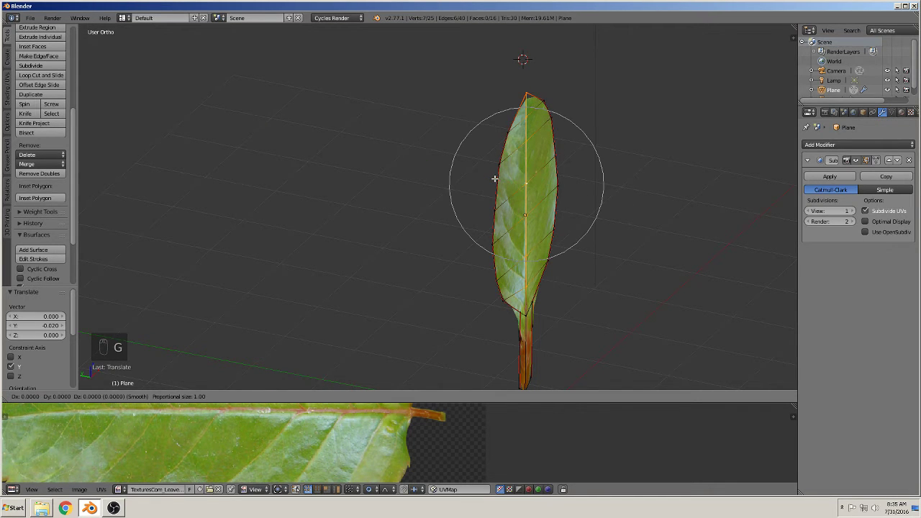
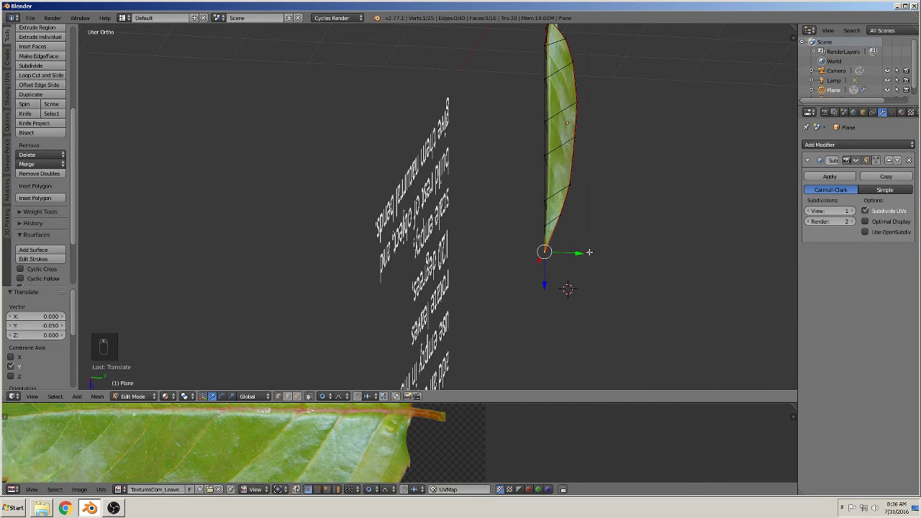
key("g")
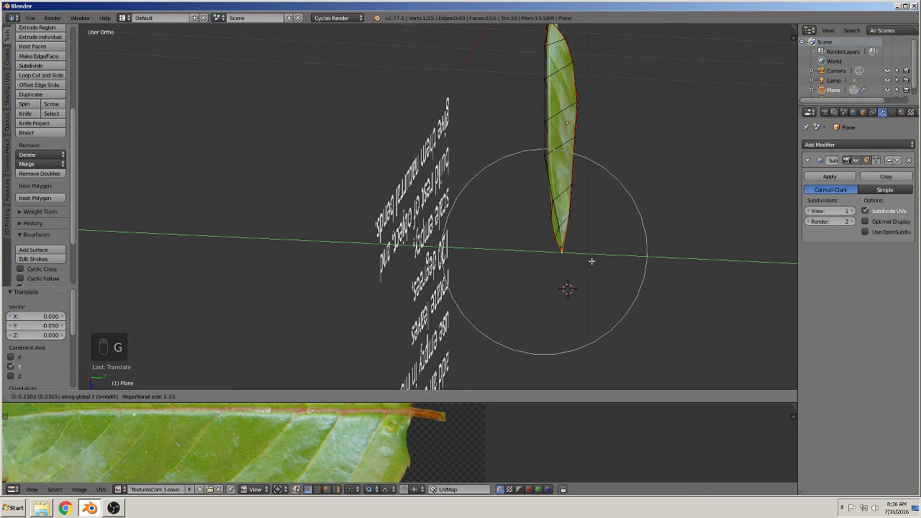
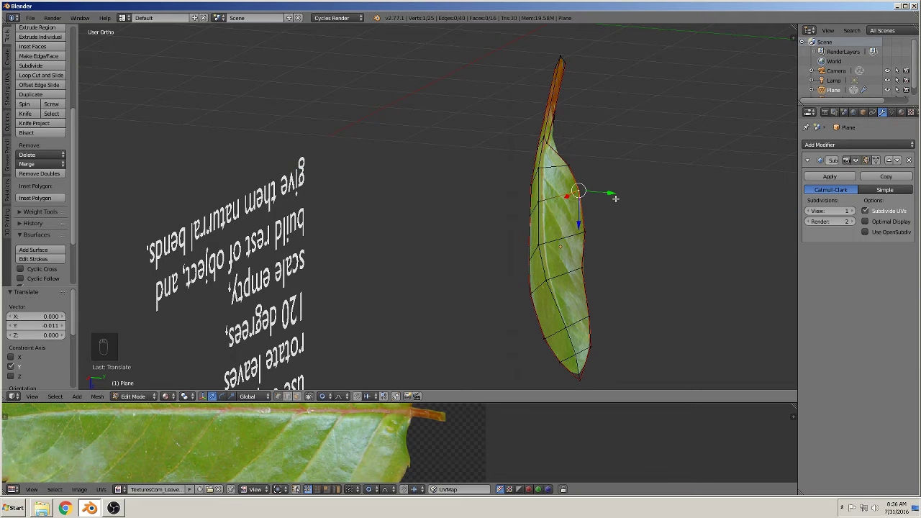
key("g")
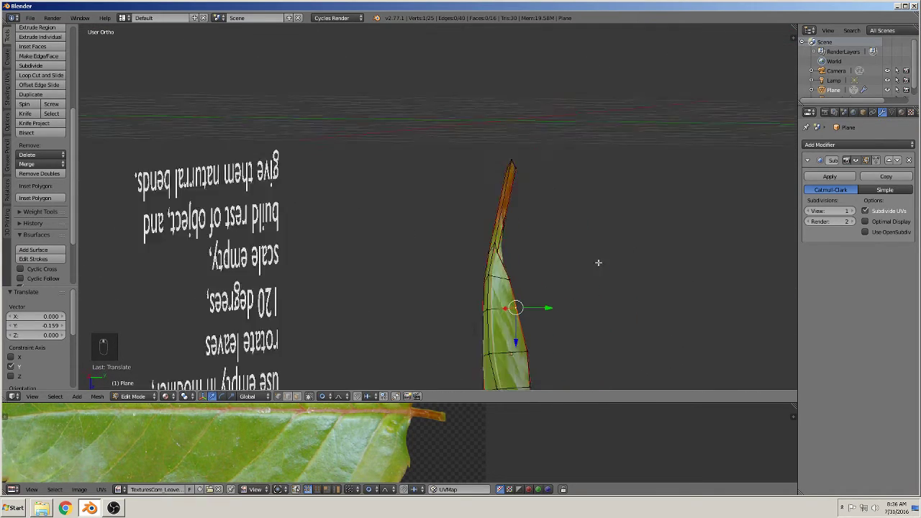
Add 5 loop cuts along the stalk, bend its end into a curve and leave Edit Mode.
key("ctrl+r")
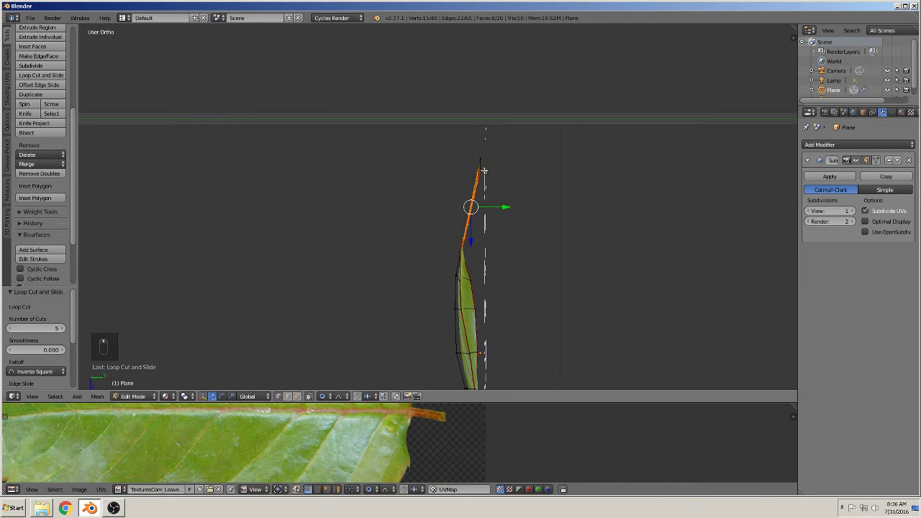
key("g")
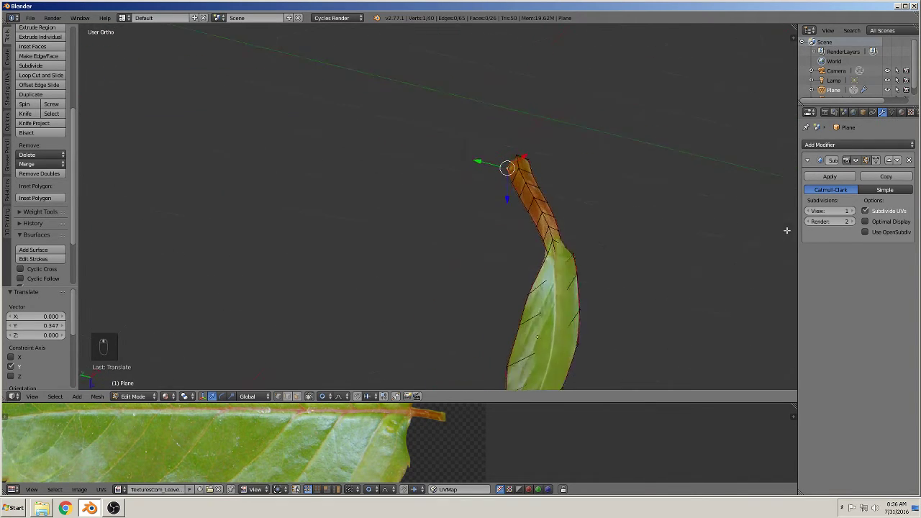
key("Tab")
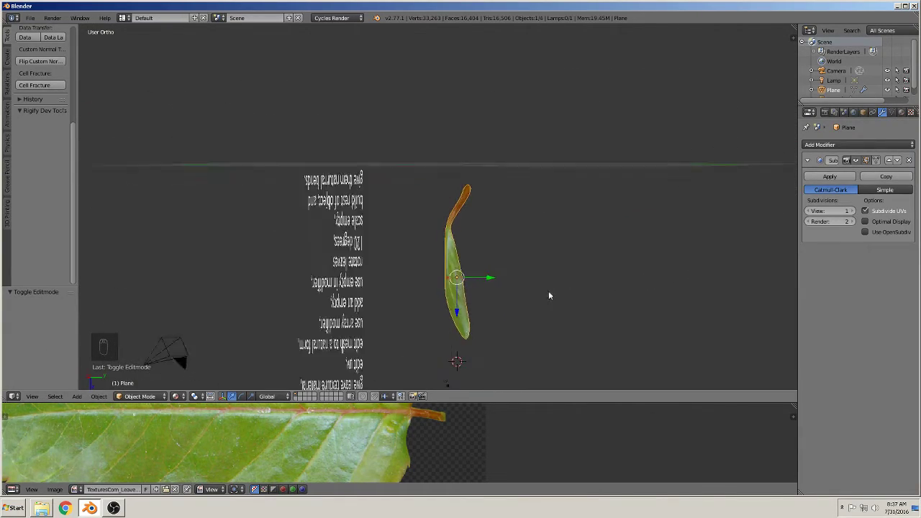
Add an Array modifier to the leaf, try counts up to 6, then return it to 1.
key("KP_1")
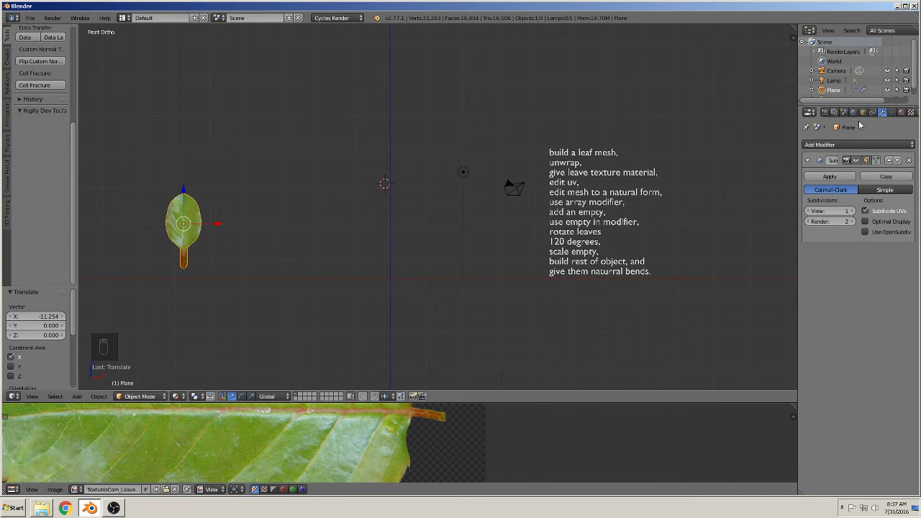
left_click_drag(853, 148, 300, 380)
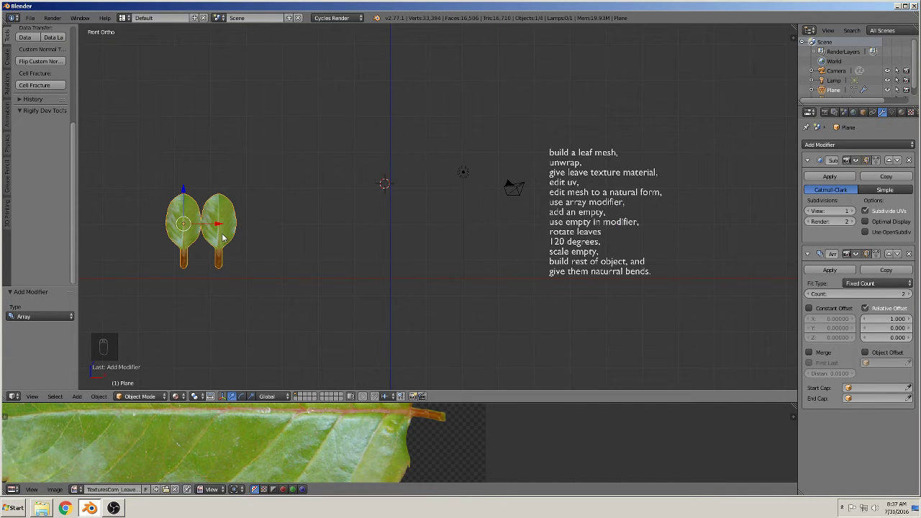
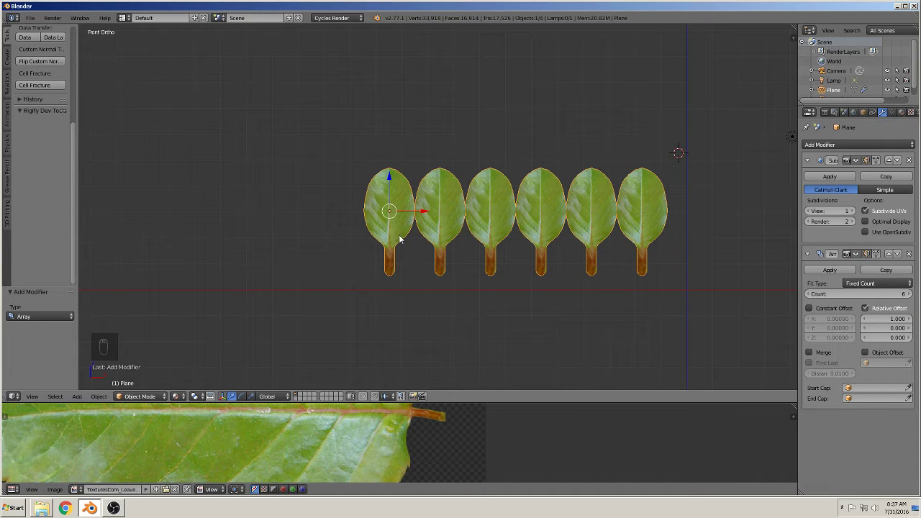
left_click_drag(812, 293, 540, 319)
key("e")
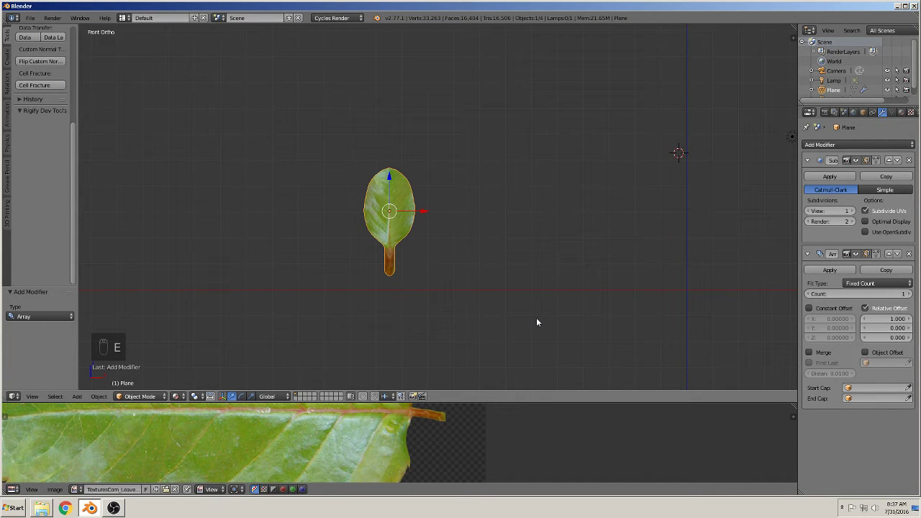
Rotate the leaf R X 90 and R Y -180 onto its side and slide it along X.
key("r")
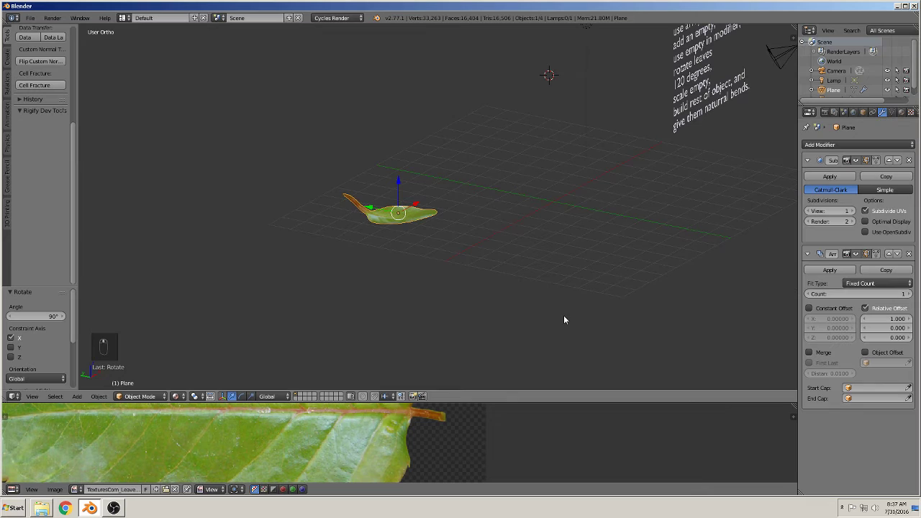
key("r")
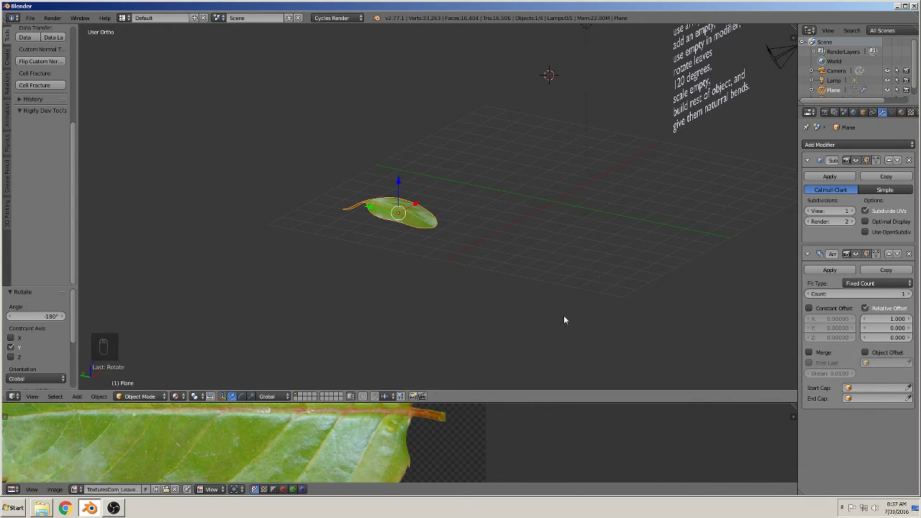
key("r")
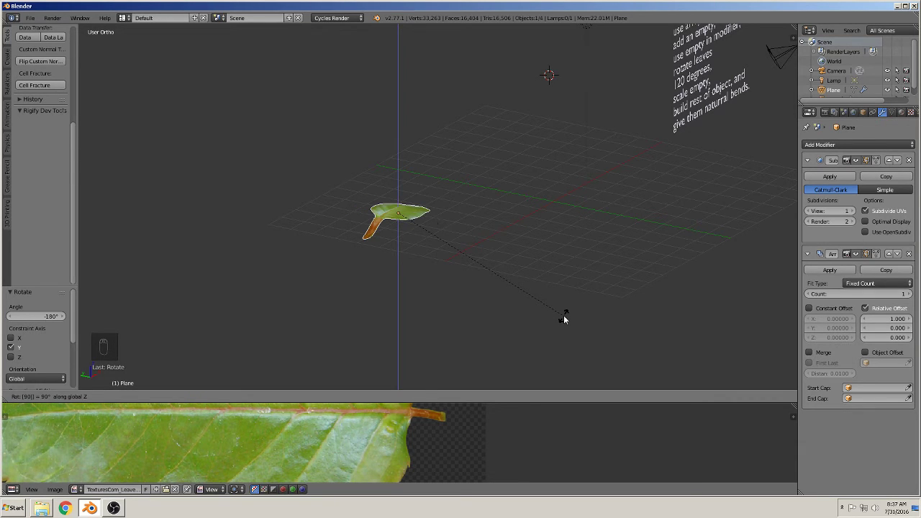
left_click_drag(528, 302, 256, 207)
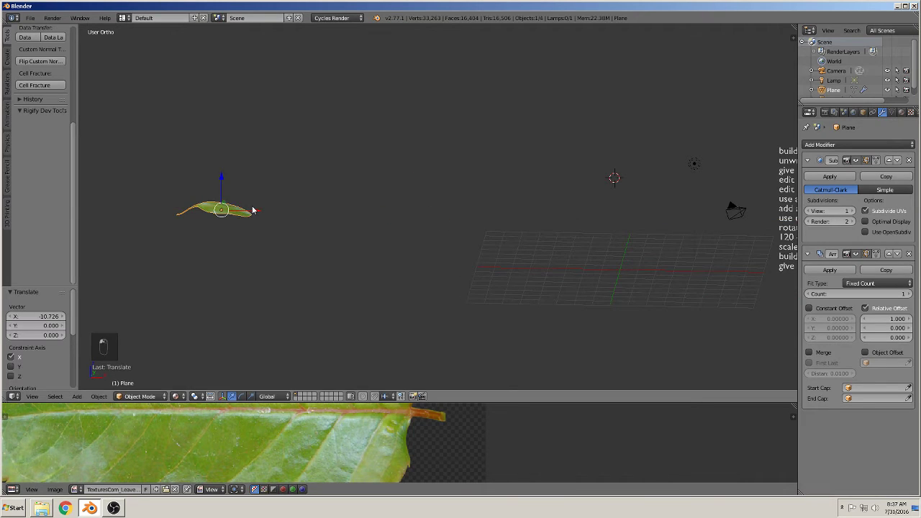
Duplicate the leaf and move the copy back near the centre.
key("shift+d")
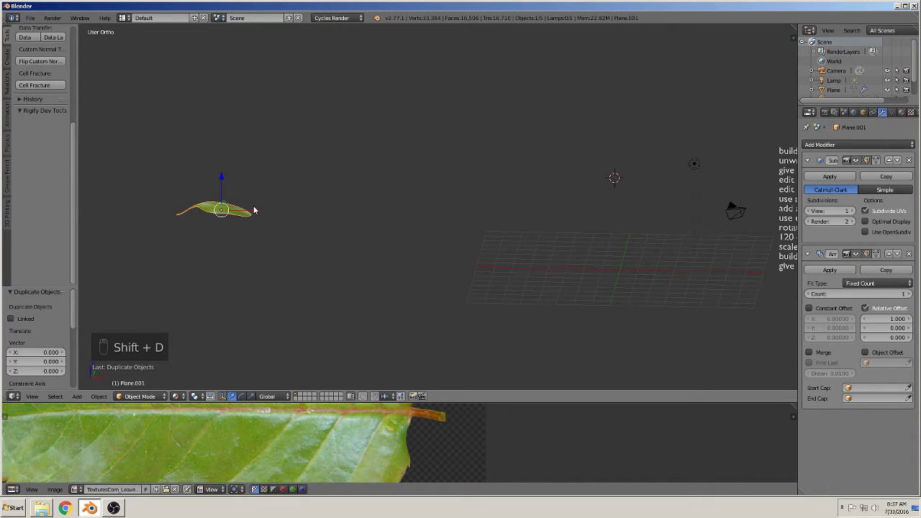
key("d")
key("g")
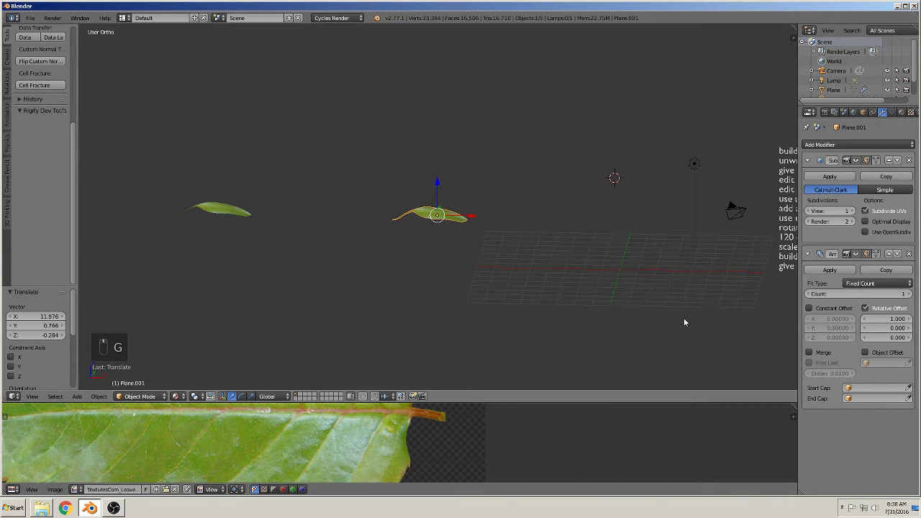
Raise the offset Empty above the leaf so the array copies stack into a vertical column.
key("KP_1")
left_click_drag(492, 272, 482, 234)
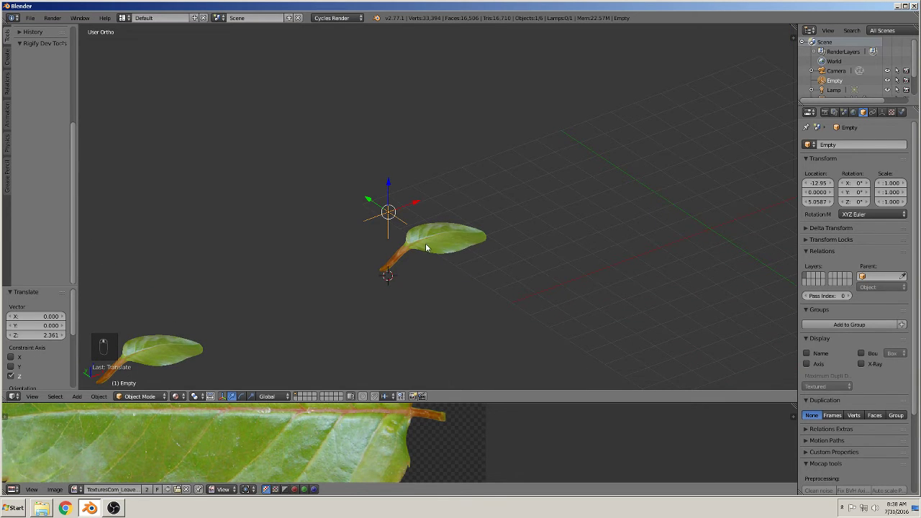
left_click_drag(433, 244, 875, 318)
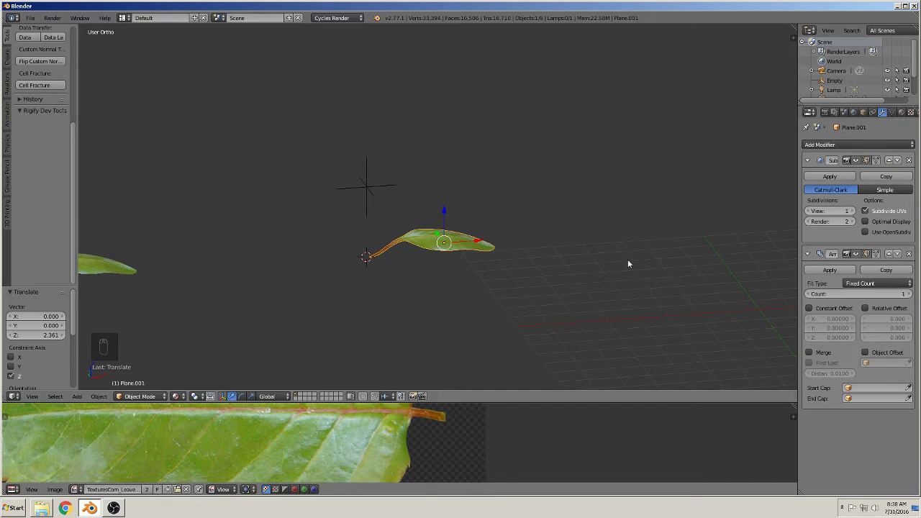
right_click(368, 192)
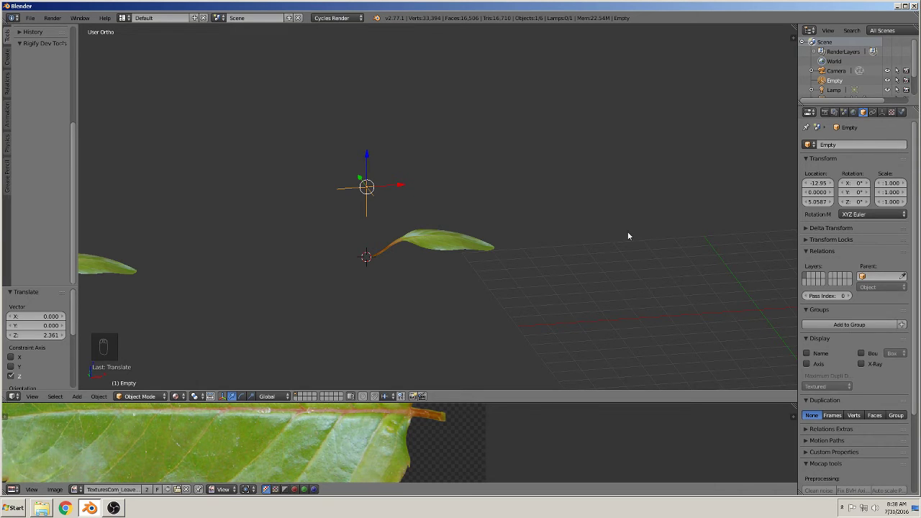
left_click_drag(452, 242, 511, 270)
Try rotating the Empty to turn the leaf copies, then frame the lowest leaf in front view.
middle_click(512, 270)
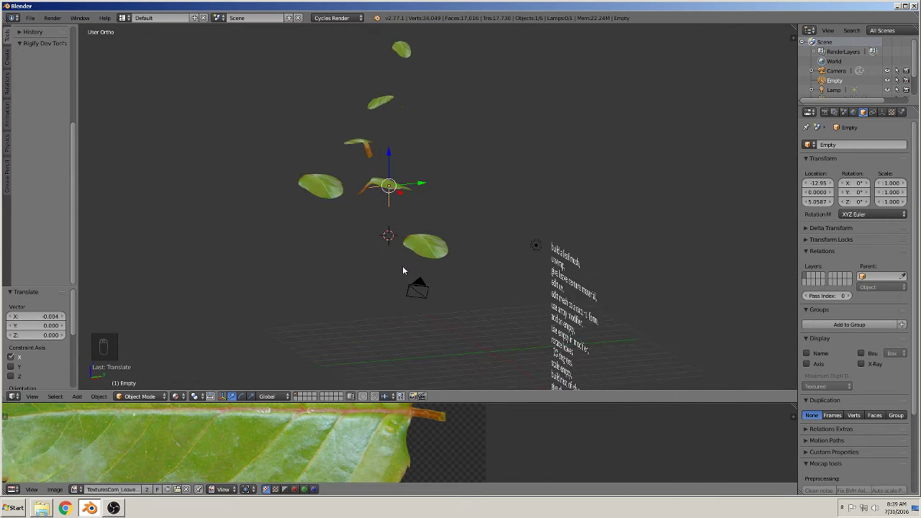
left_click_drag(474, 265, 483, 263)
key("ctrl+z")
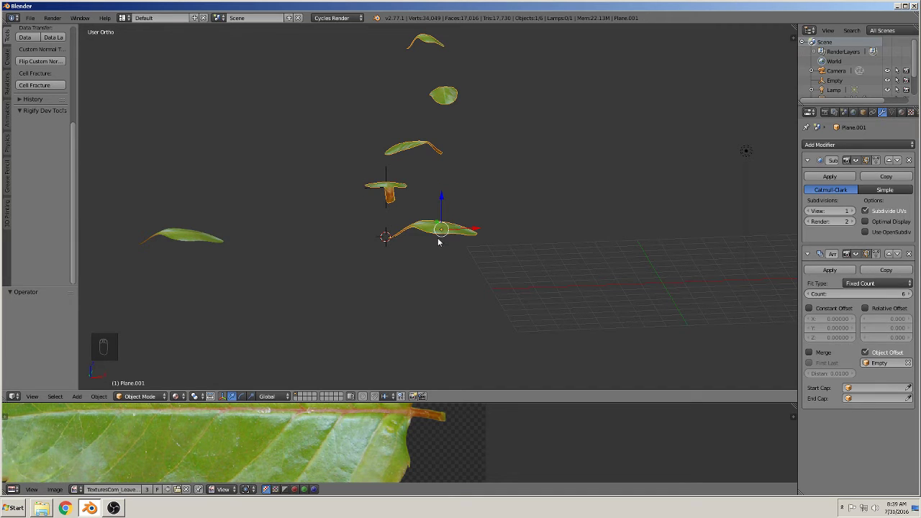
key("KP_1")
middle_click(457, 253)
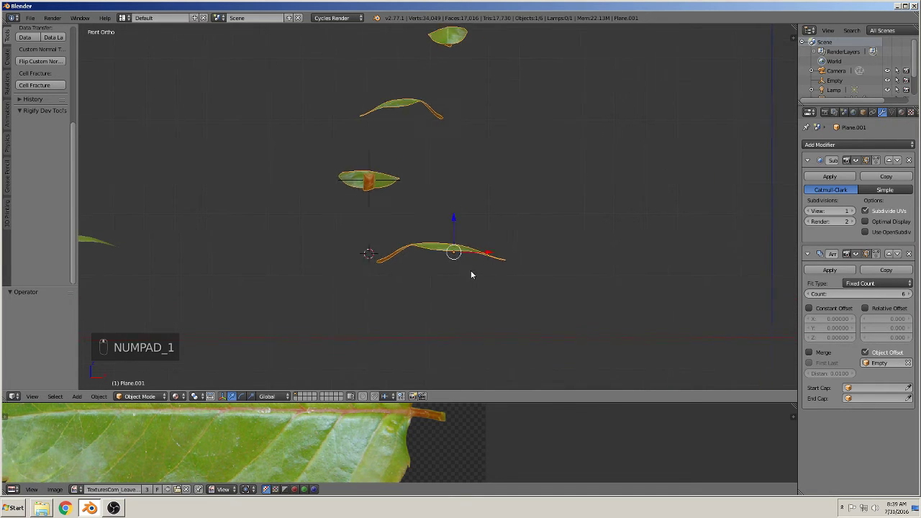
left_click_drag(537, 245, 49, 153)
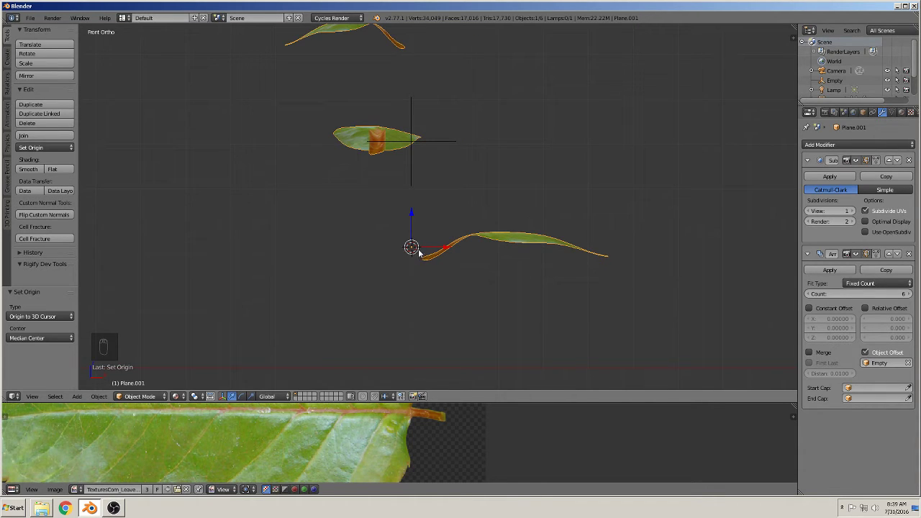
Set the leaf's origin at its stalk end and nudge the Empty to spread the copies.
left_click_drag(464, 252, 399, 242)
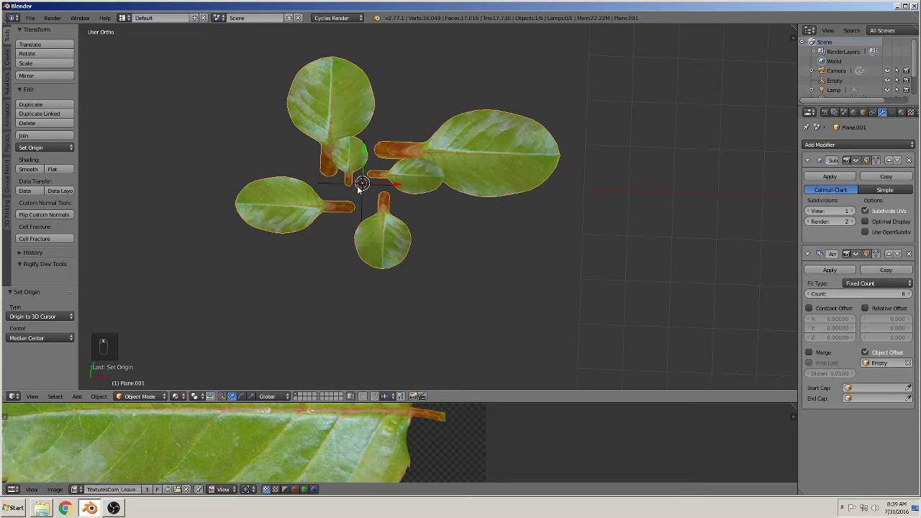
left_click_drag(369, 184, 375, 206)
key("g")
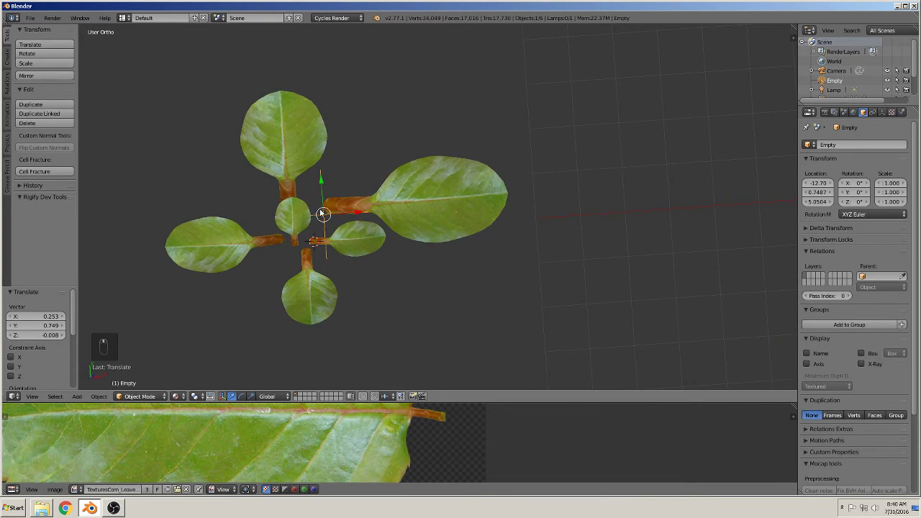
left_click_drag(327, 205, 416, 201)
left_click_drag(416, 201, 374, 222)
left_click_drag(374, 223, 395, 246)
middle_click(397, 174)
From front and top views, move the Empty so the leaves fan around the central axis.
key("KP_1")
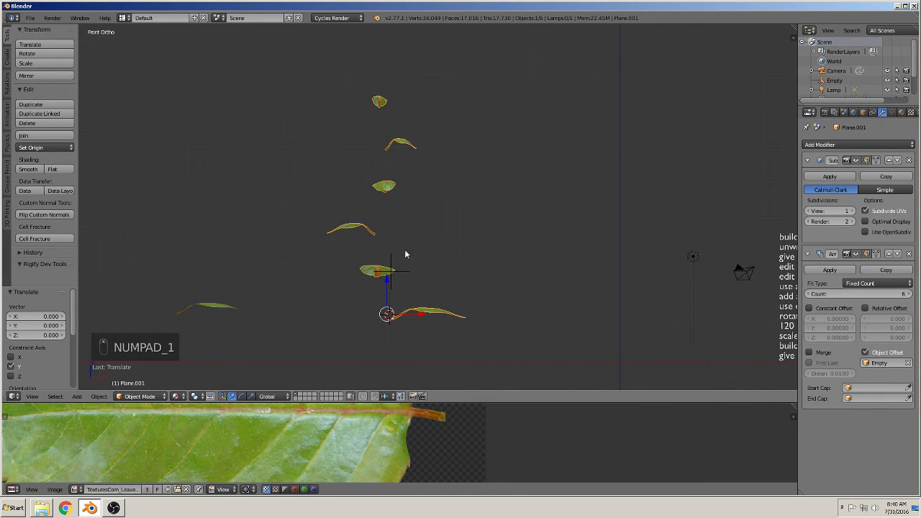
left_click_drag(413, 318, 404, 309)
key("KP_7")
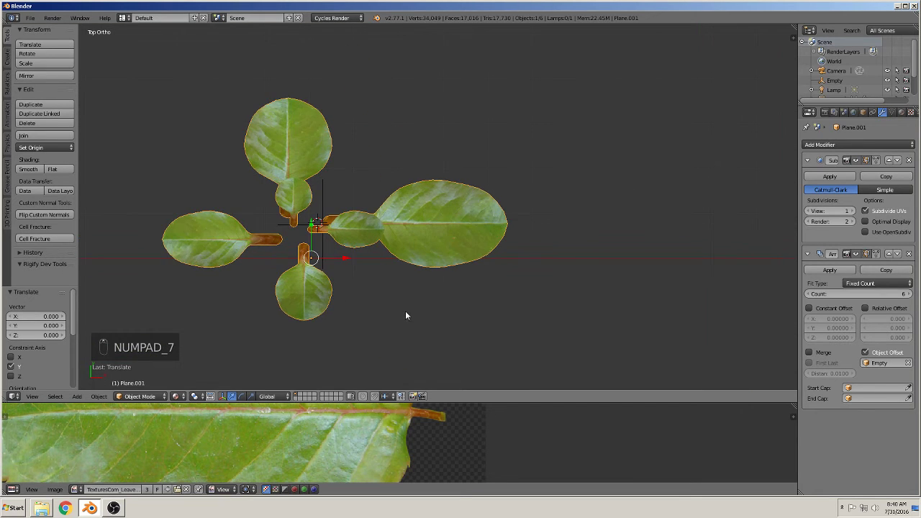
middle_click(286, 259)
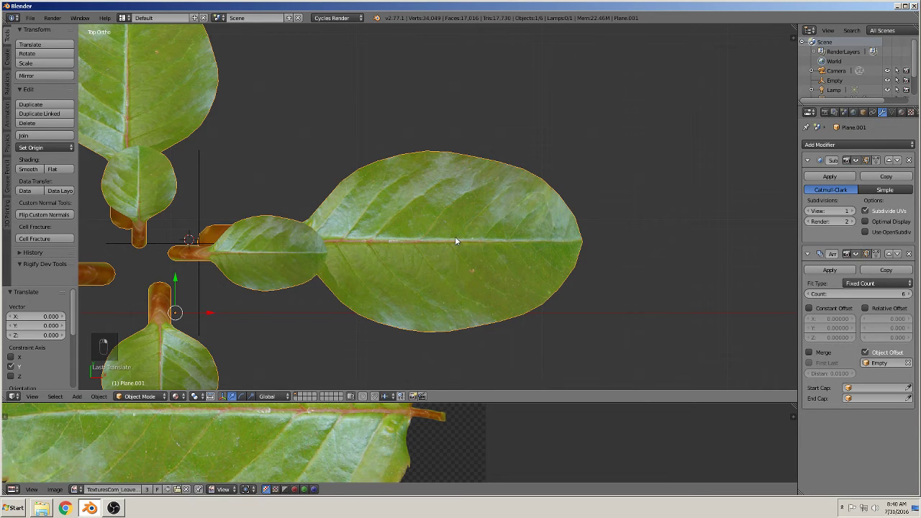
left_click(45, 146)
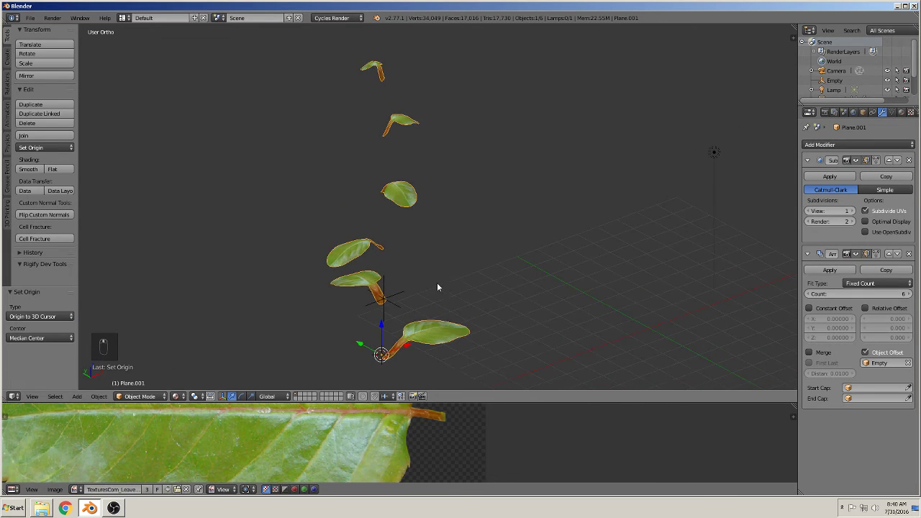
left_click_drag(426, 287, 473, 313)
key("g")
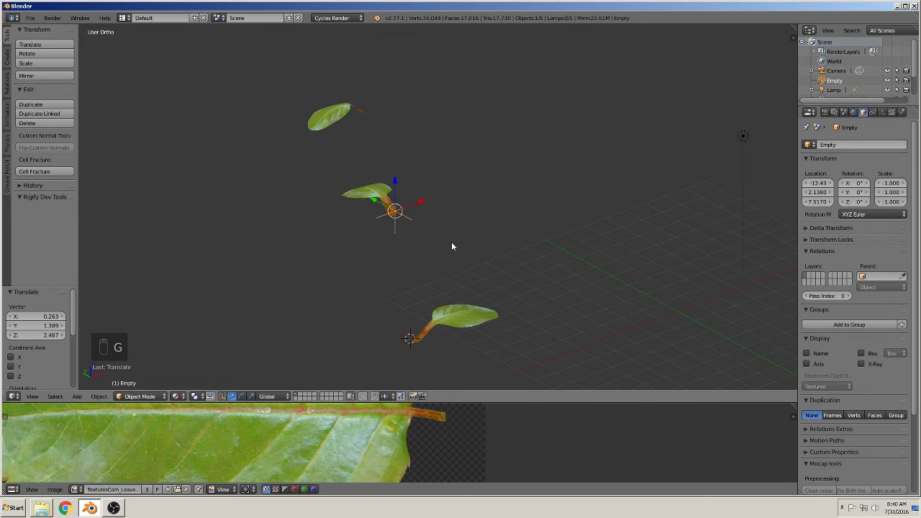
key("KP_7")
Scale the Empty to about 1.115 so leaves grow upward, then lower it along Z to tighten spacing.
key("g")
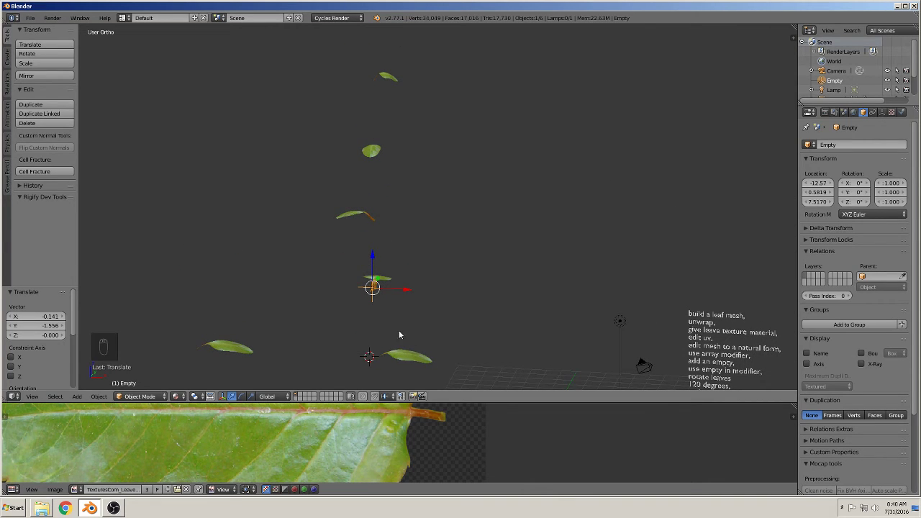
key("s")
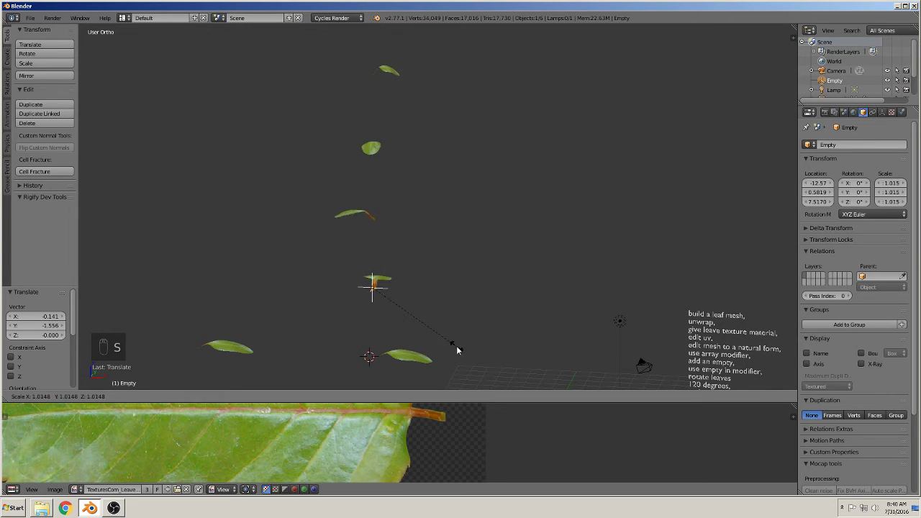
left_click_drag(458, 347, 390, 339)
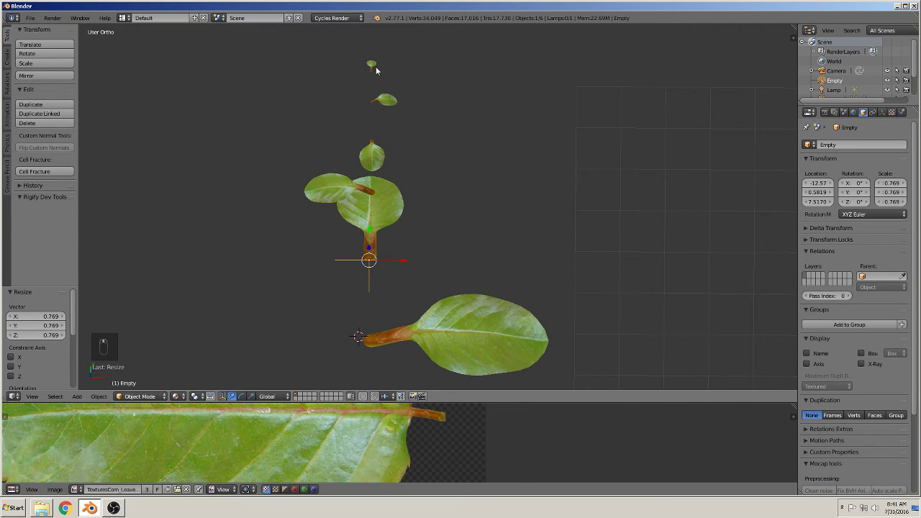
middle_click(507, 223)
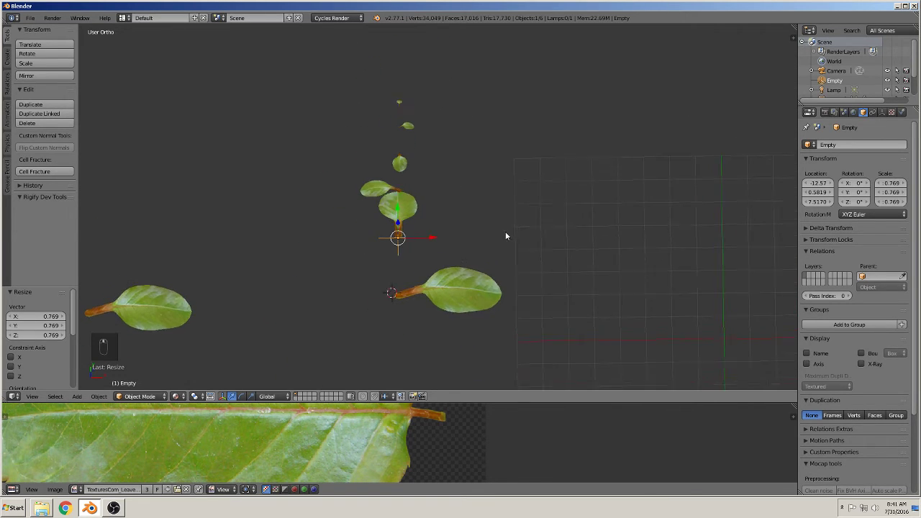
key("s")
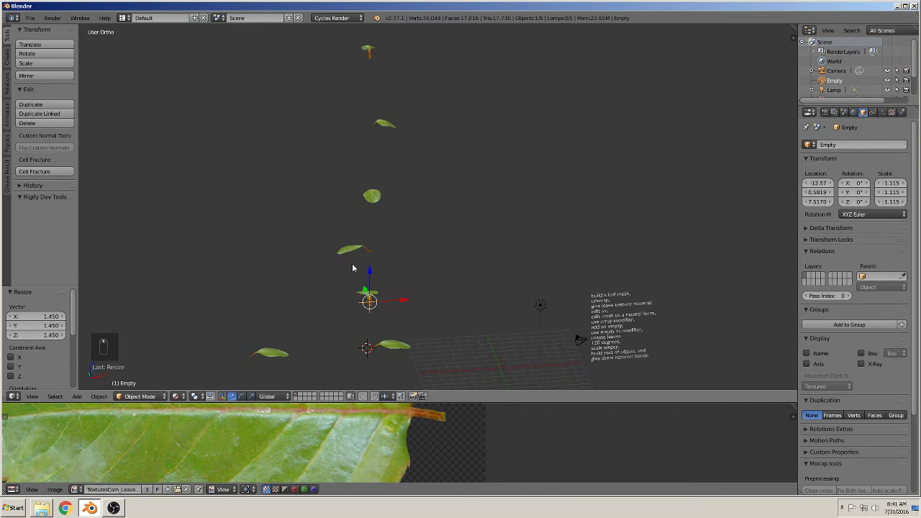
left_click_drag(371, 276, 366, 291)
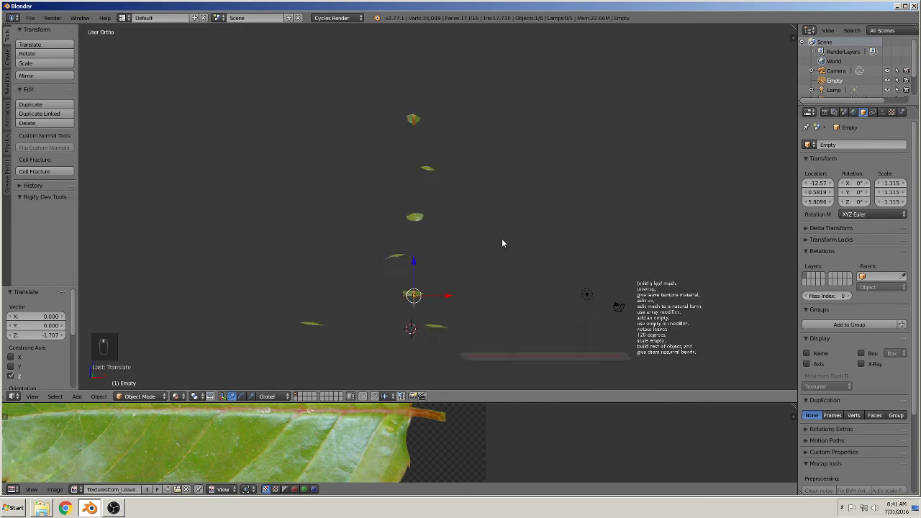
key("Tab")
Add a cylinder at the 3D cursor under the leaves and scale it to roughly 0.42 for the stem.
key("a")
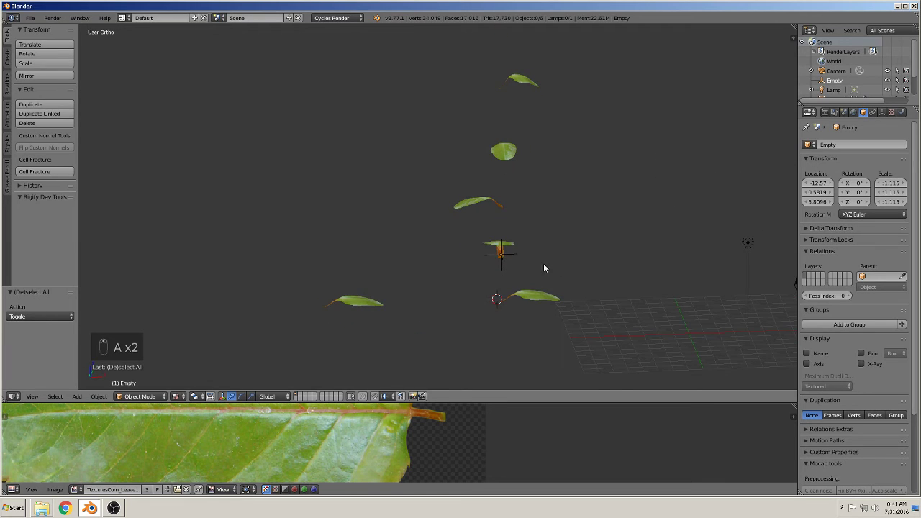
key("KP_1")
key("a")
key("a")
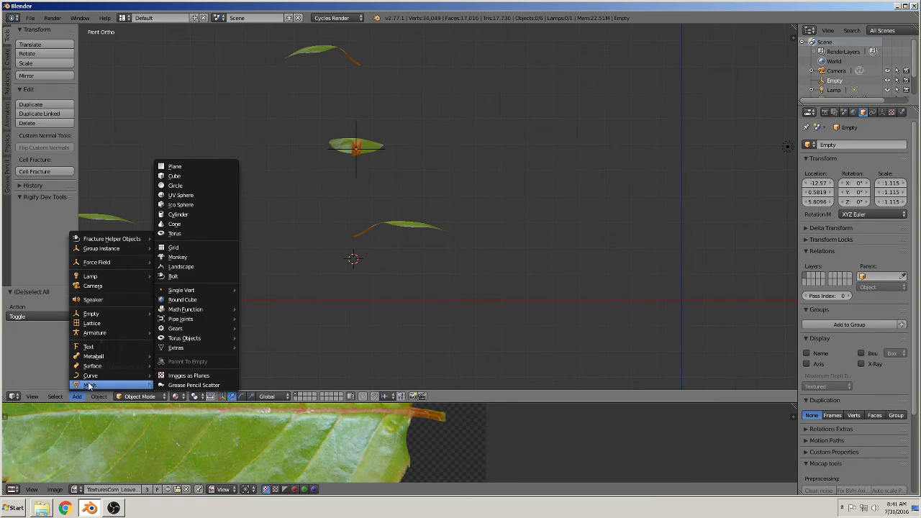
middle_click(485, 317)
key("s")
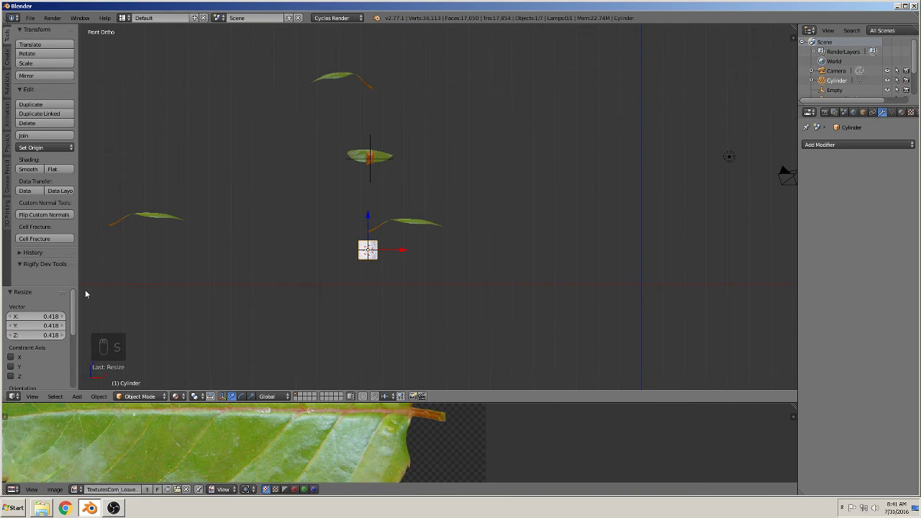
Pull the cylinder's top vertices up along Z through the leaf column and resize the top ring.
left_click_drag(460, 307, 382, 262)
key("Tab")
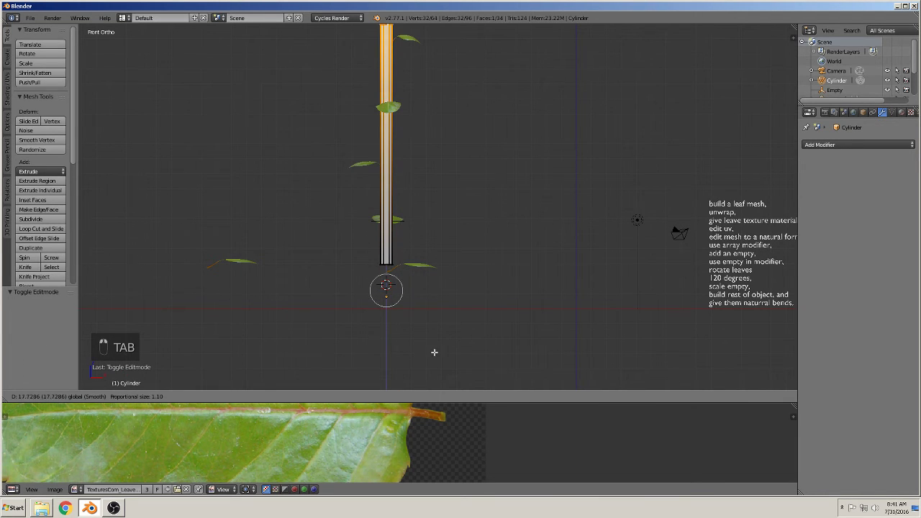
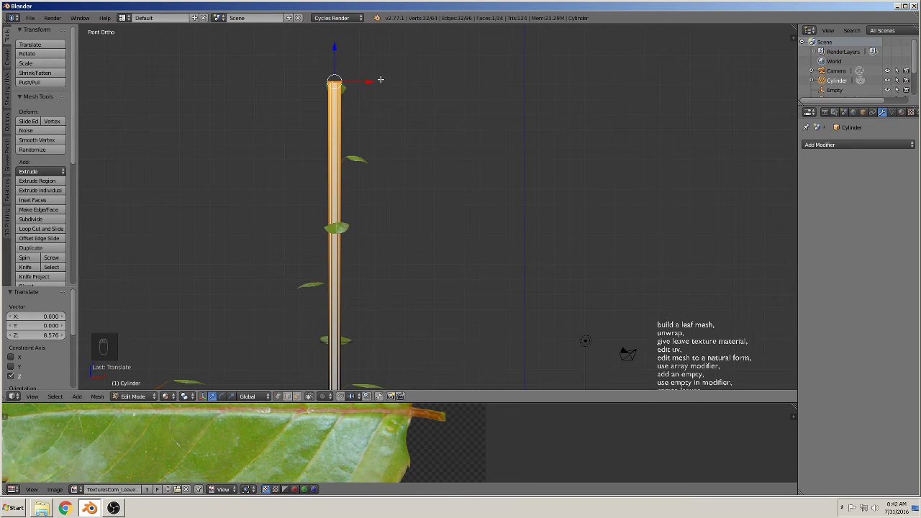
key("s")
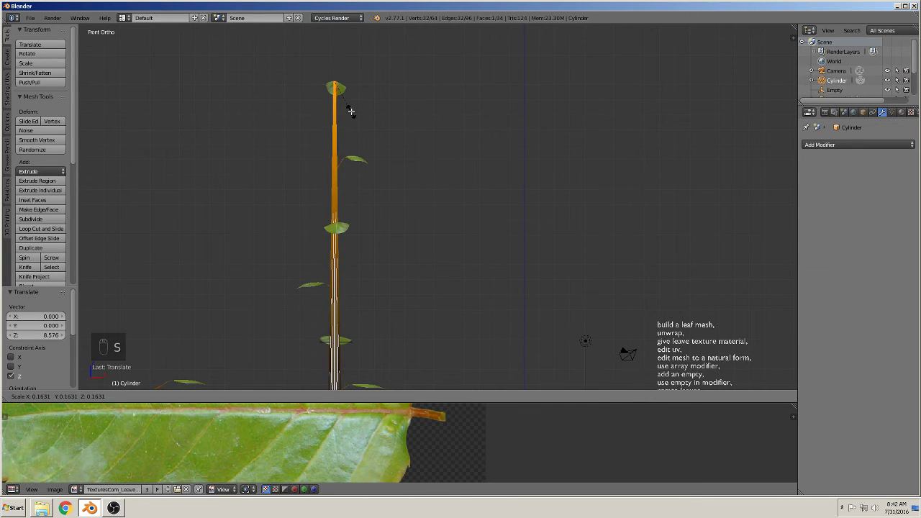
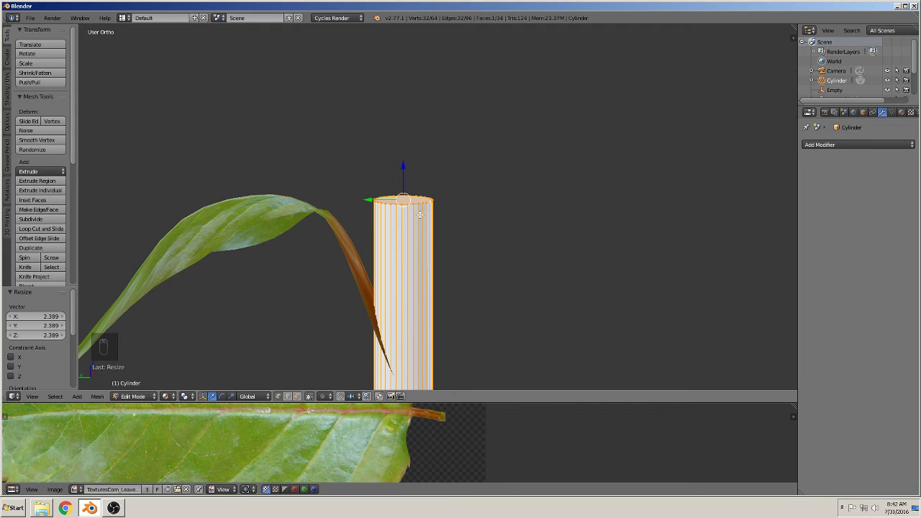
Extrude and taper the stem's top rings into a point and close the tip with a face.
key("x")
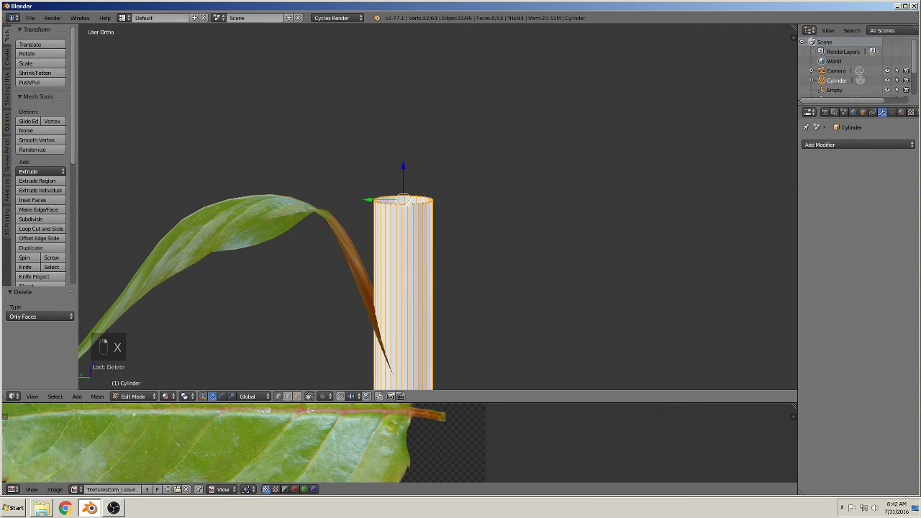
key("e")
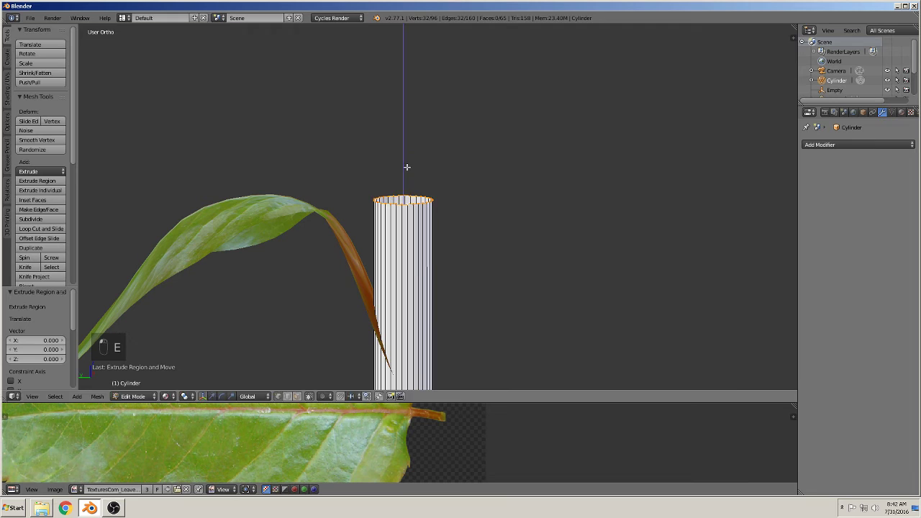
key("s")
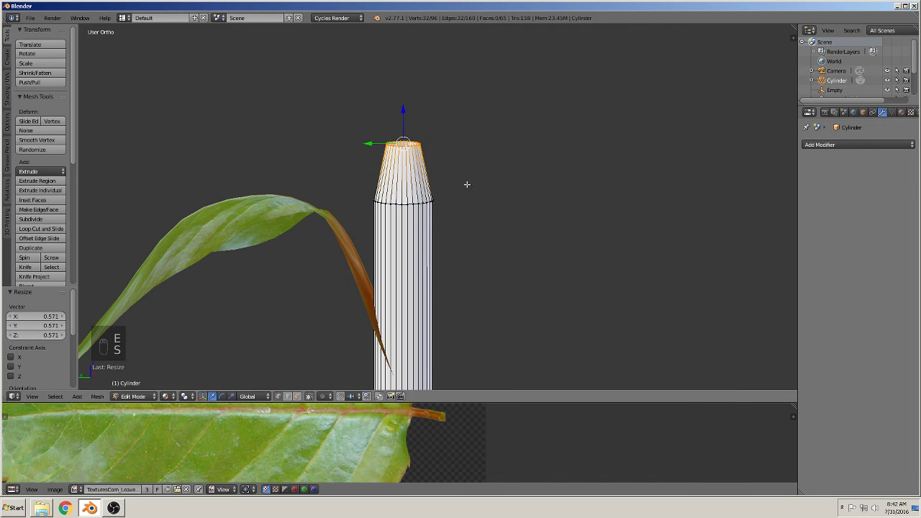
key("e")
key("s")
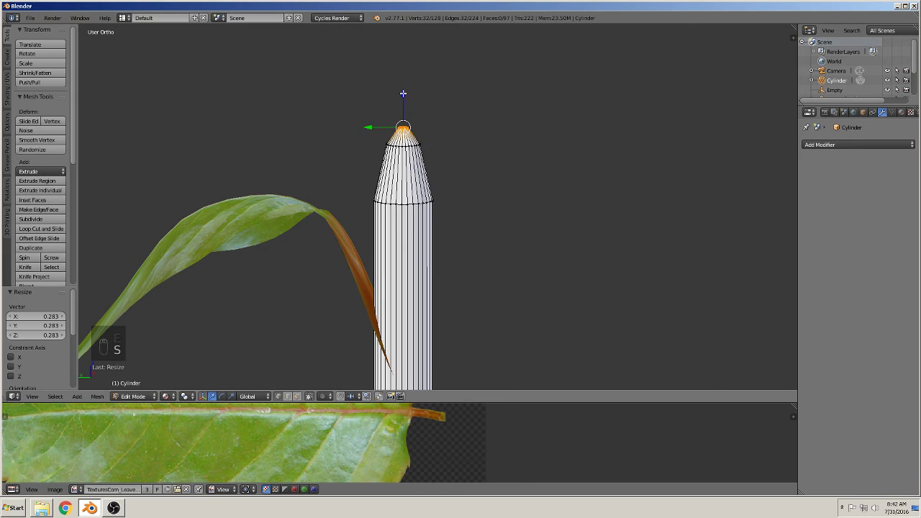
key("f")
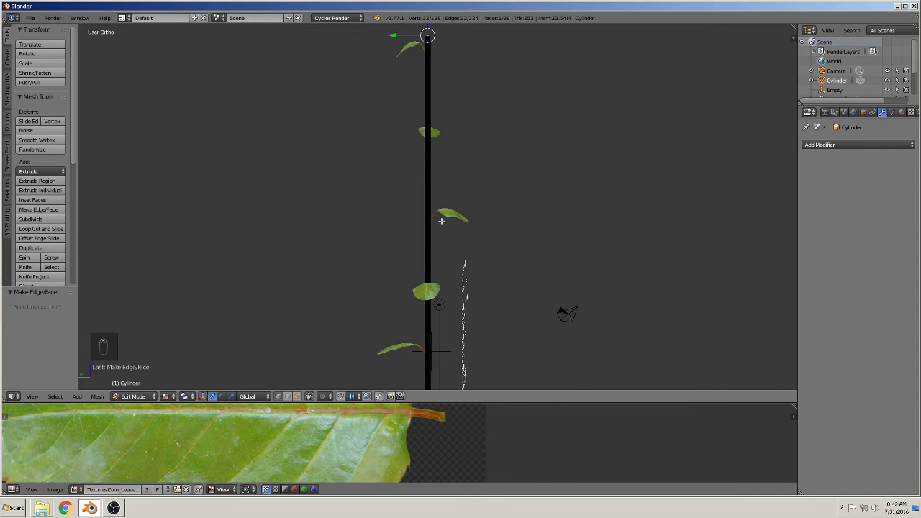
Add nine loop cuts along the stem's length with Ctrl+R.
key("Tab")
key("Tab")
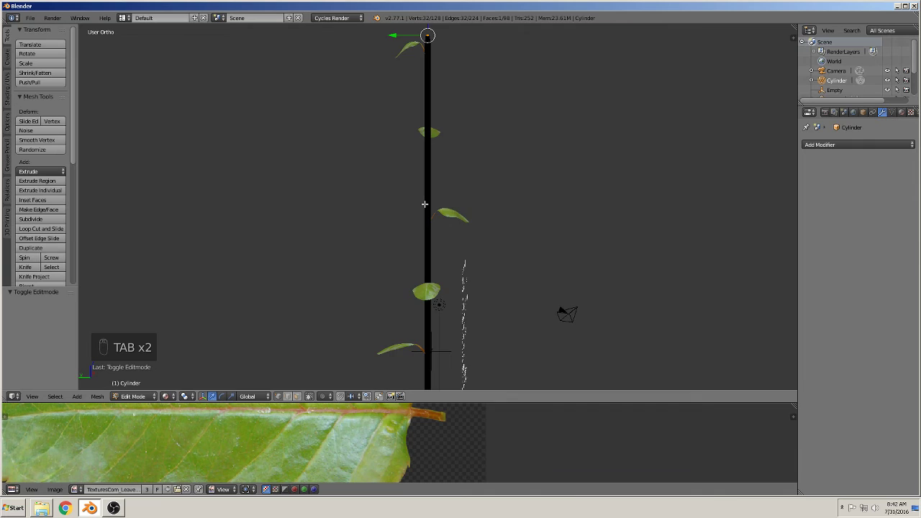
key("ctrl+r")
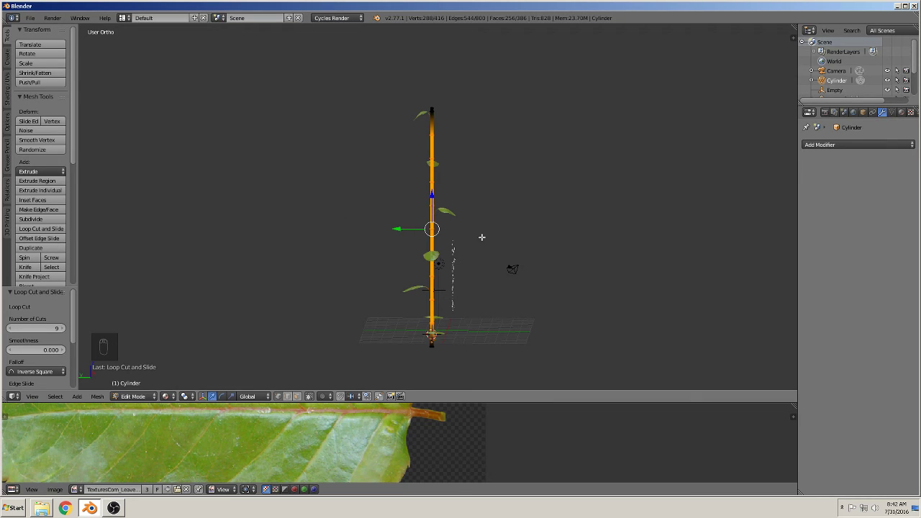
Apply the leaf's Subdivision and Array modifiers so the copies become real geometry.
key("Tab")
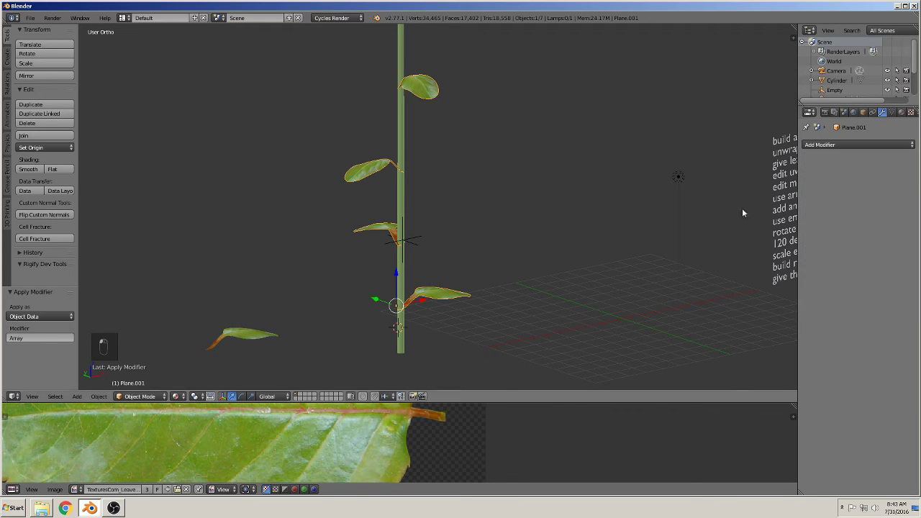
Join the leaves into the stem with Ctrl+J, making one Cylinder object.
left_click_drag(407, 142, 290, 179)
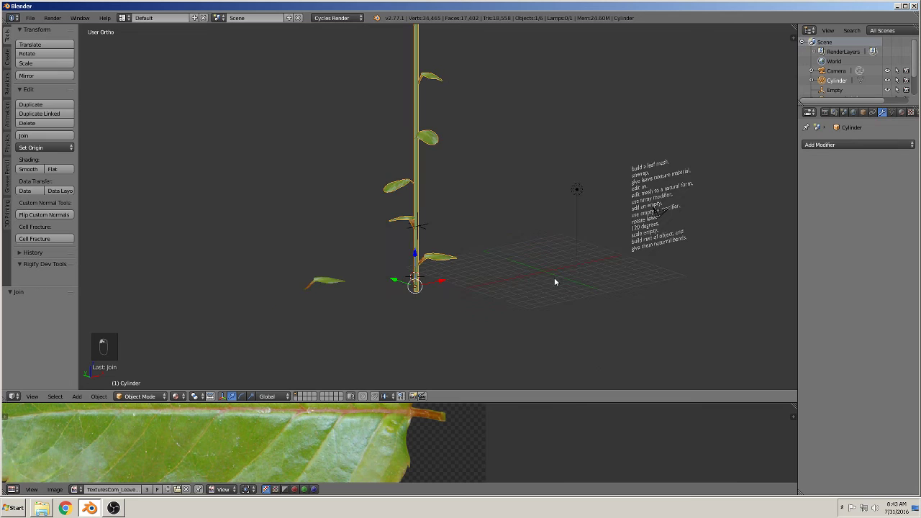
middle_click(510, 279)
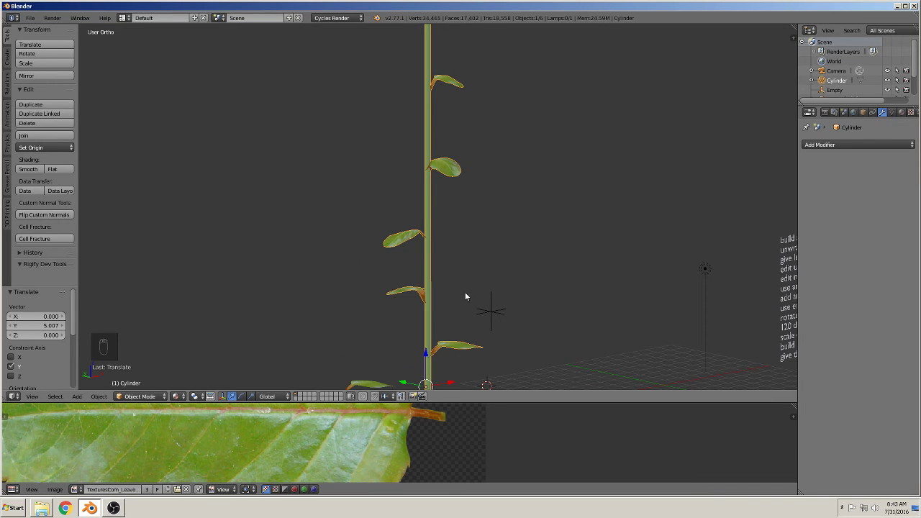
Select stem rings and shift lower and middle sections sideways with proportional falloff.
key("Tab")
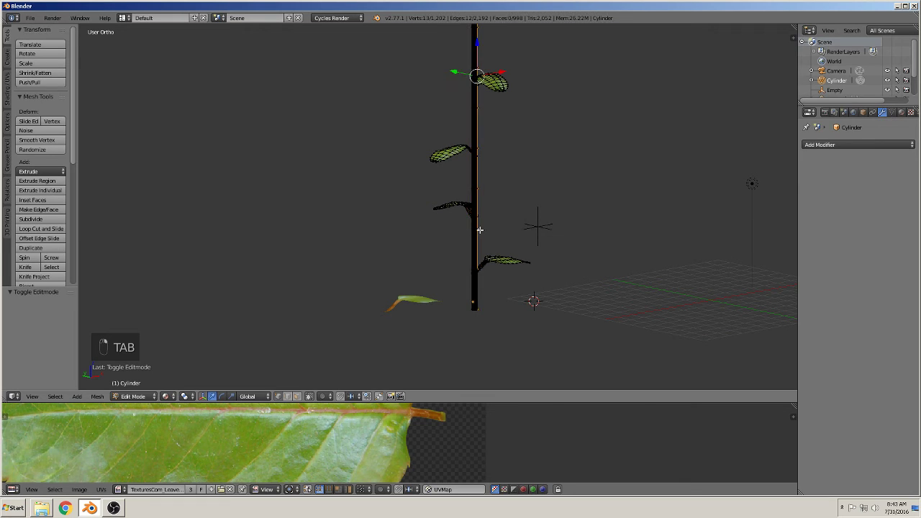
key("a")
key("c")
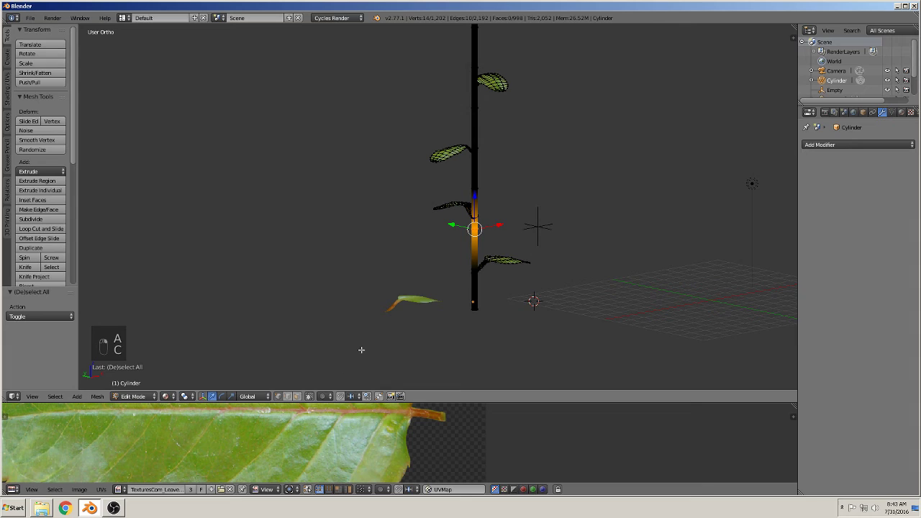
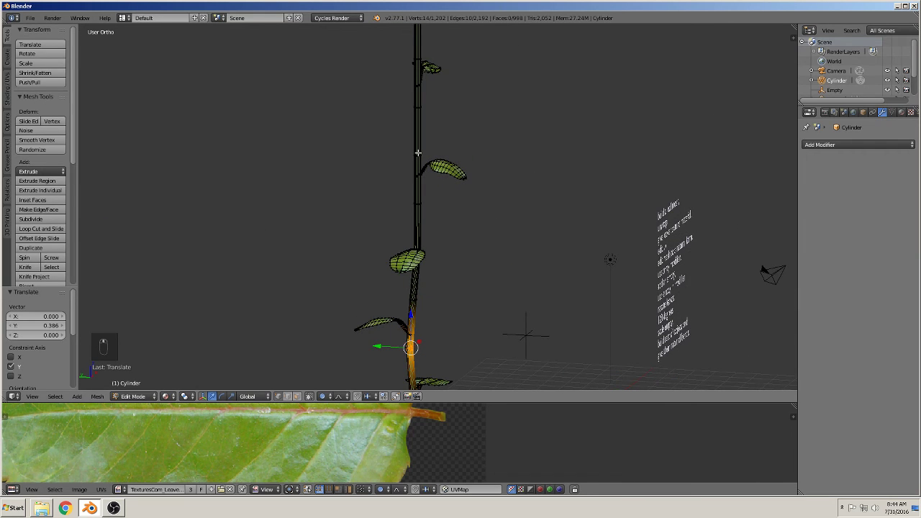
key("a")
key("c")
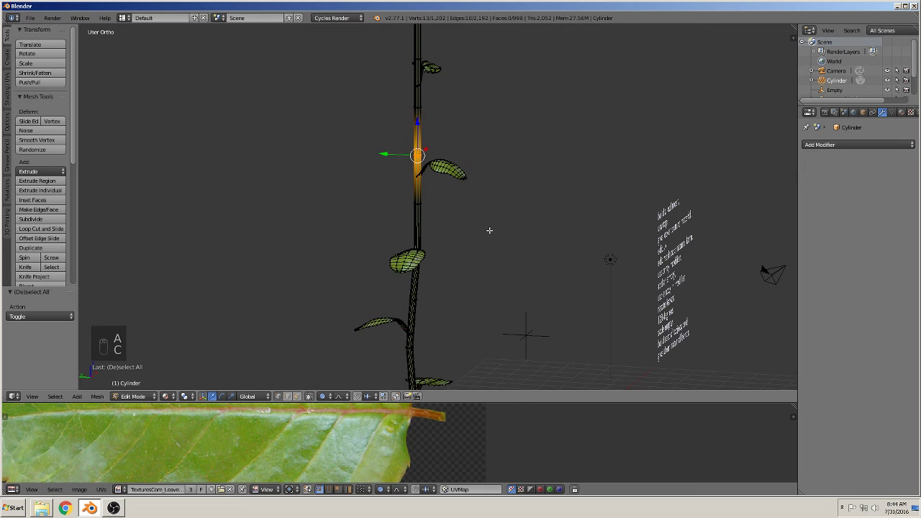
key("g")
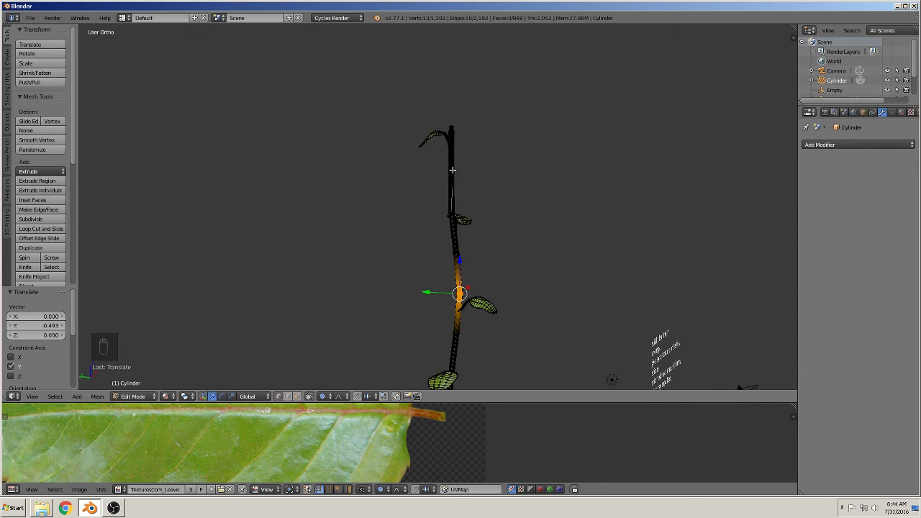
key("a")
key("c")
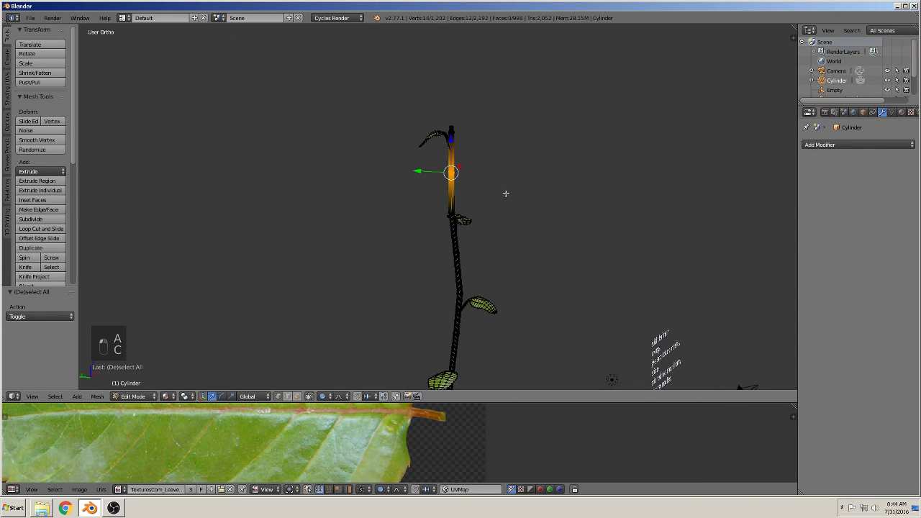
key("g")
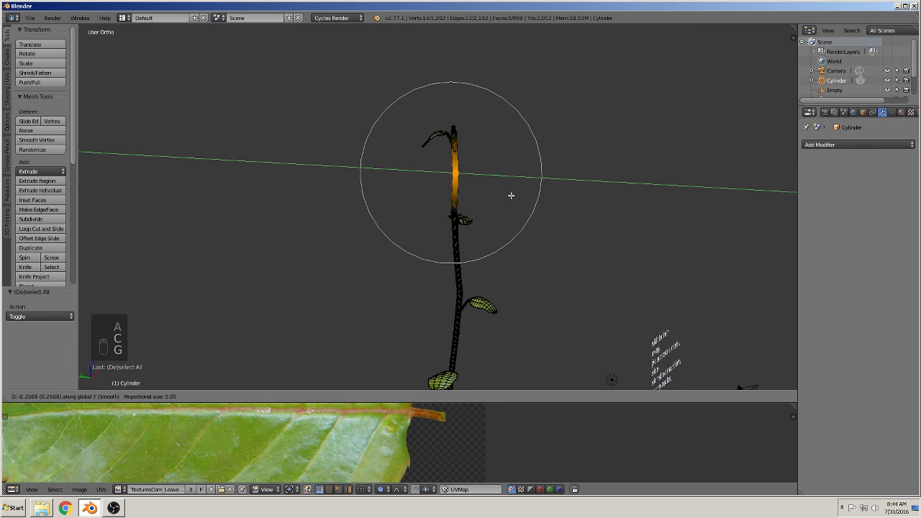
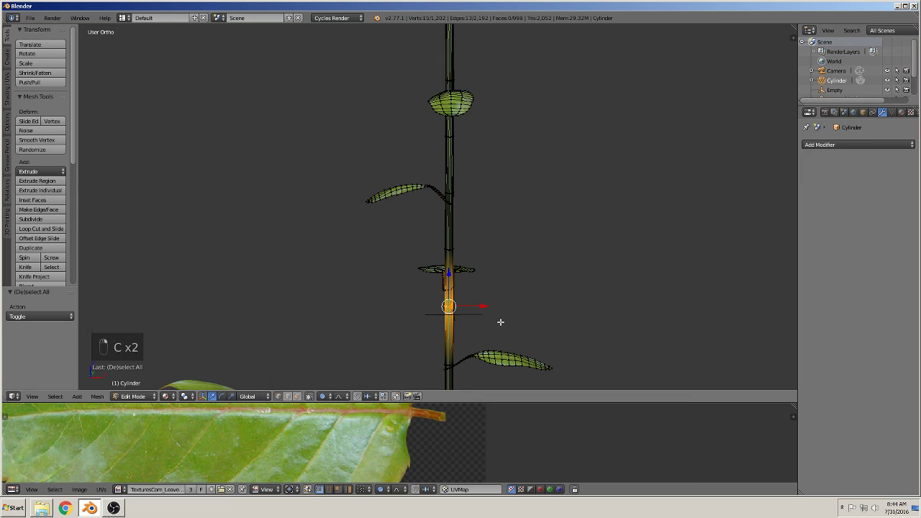
Bend further sections and the top into gentle curves, then return to Object Mode.
key("g")
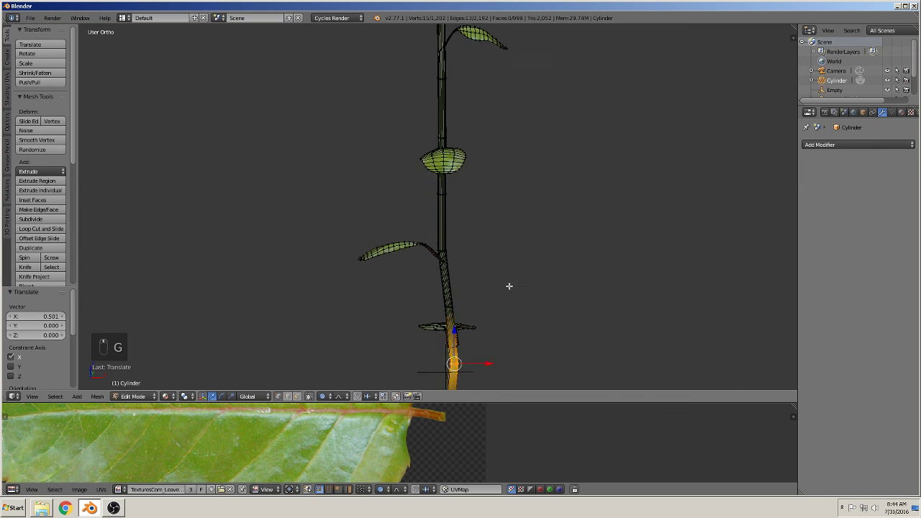
key("a")
key("c")
key("g")
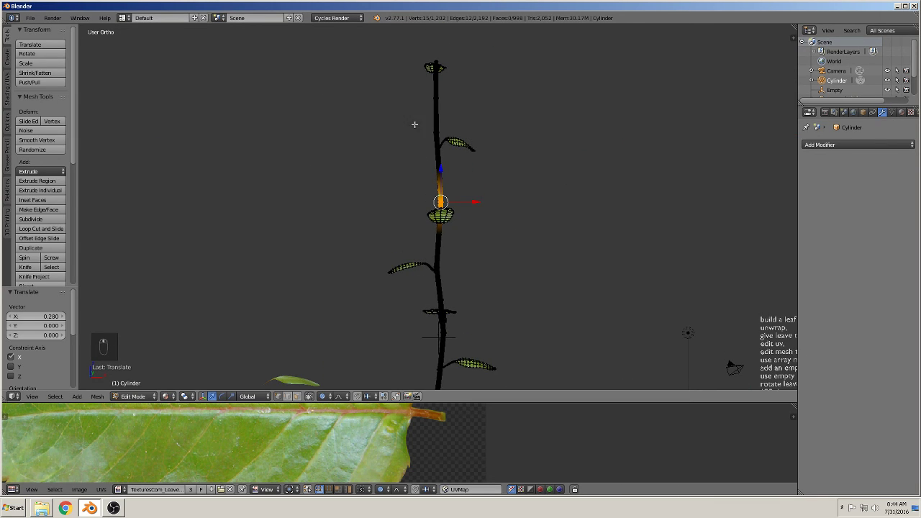
key("a")
key("a")
key("a")
key("c")
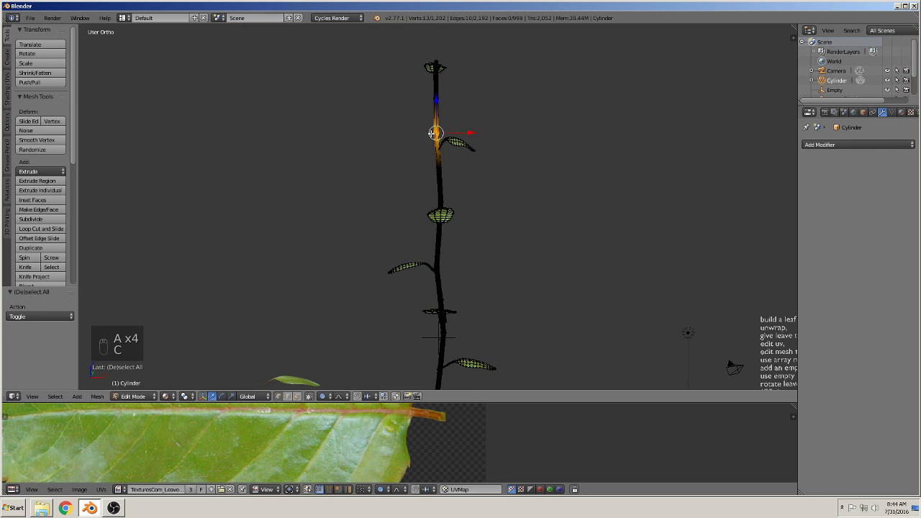
key("g")
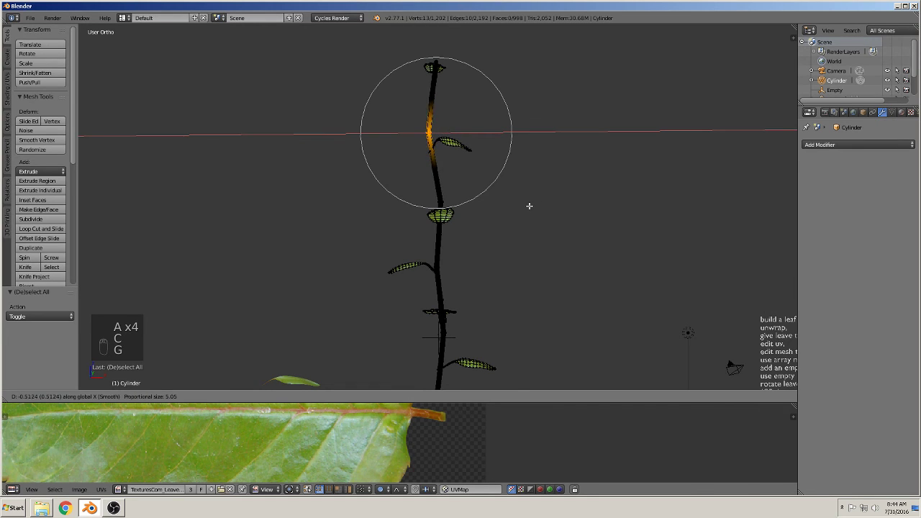
key("Tab")
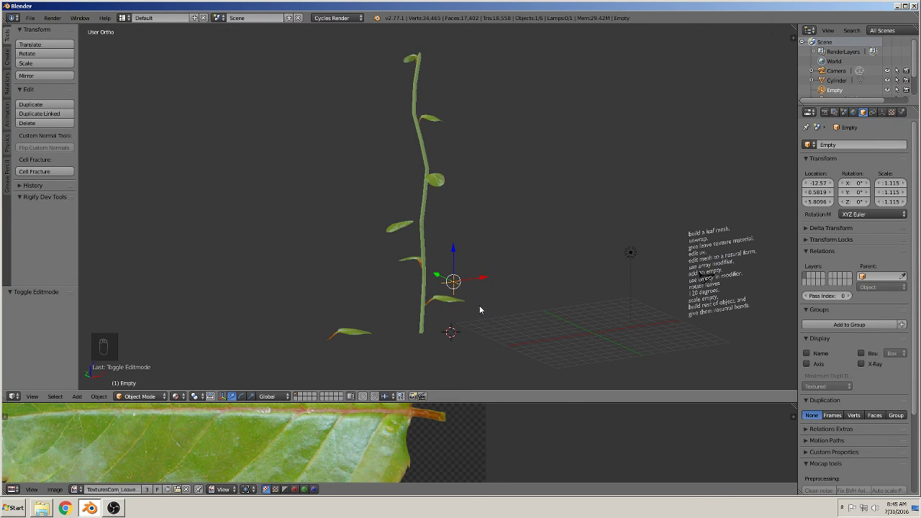
Move the empty aside and place a scaled-down, rotated copy of the stem as the first branch.
right_click(455, 248)
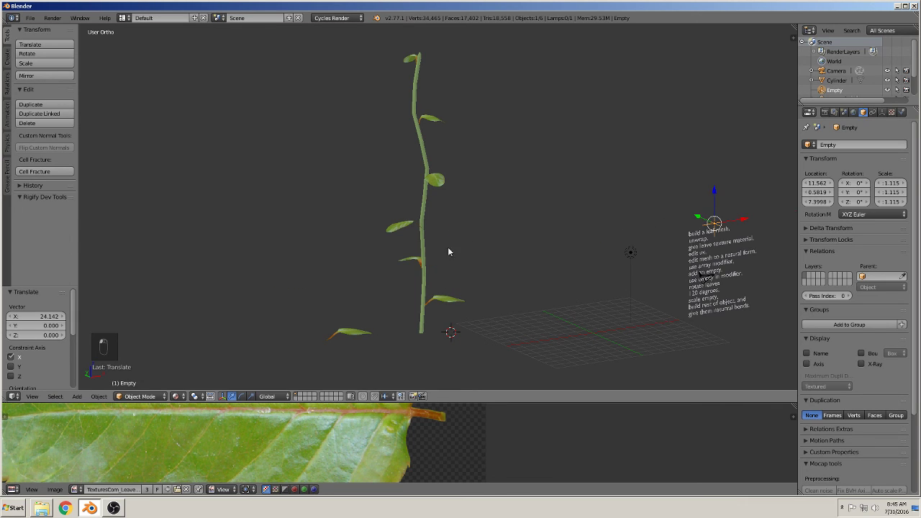
left_click_drag(425, 200, 466, 295)
key("shift+d")
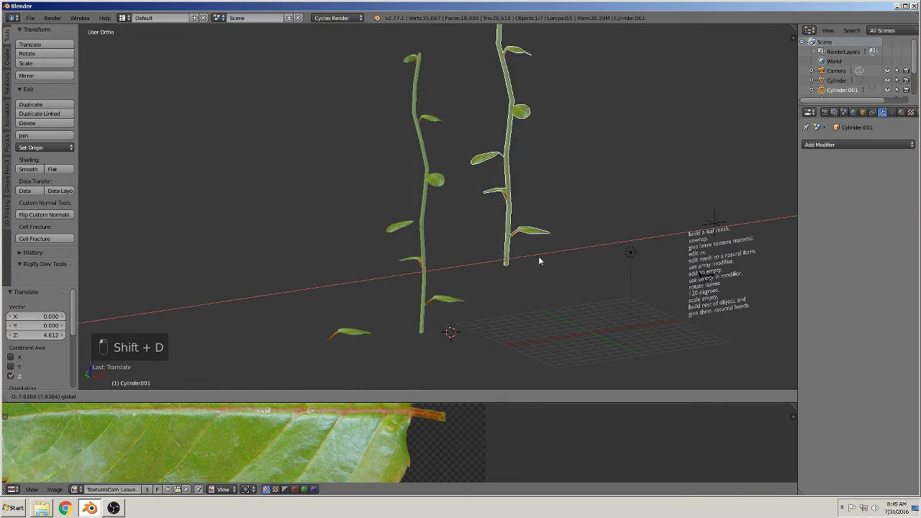
key("s")
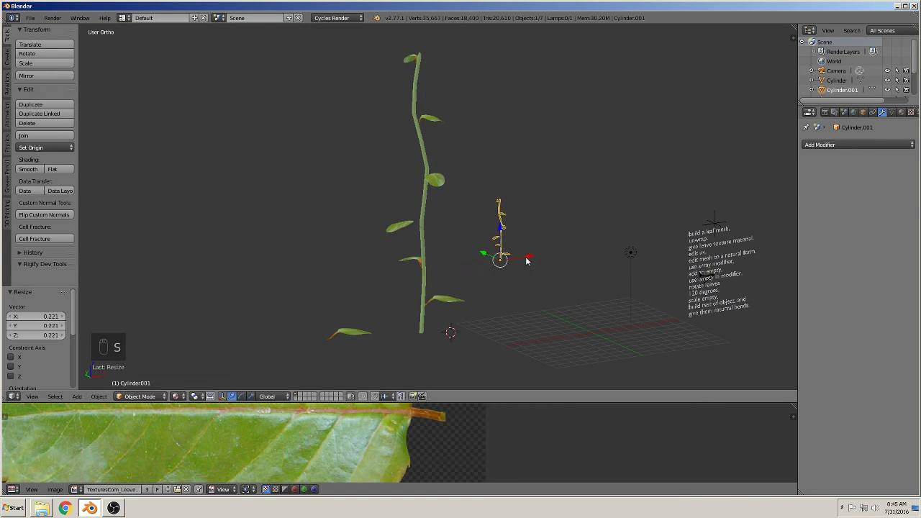
key("r")
key("g")
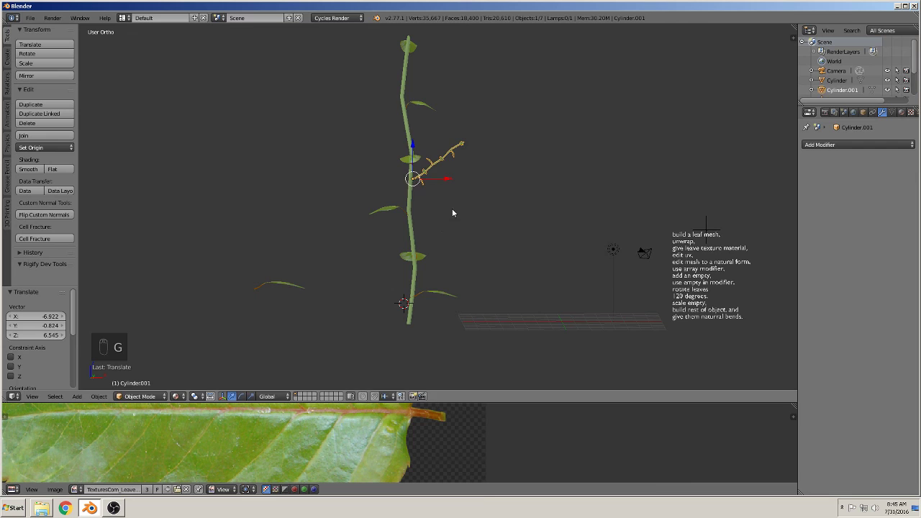
Duplicate the branch, rotate it the other way and resize it as a second branch.
key("shift+d")
key("r")
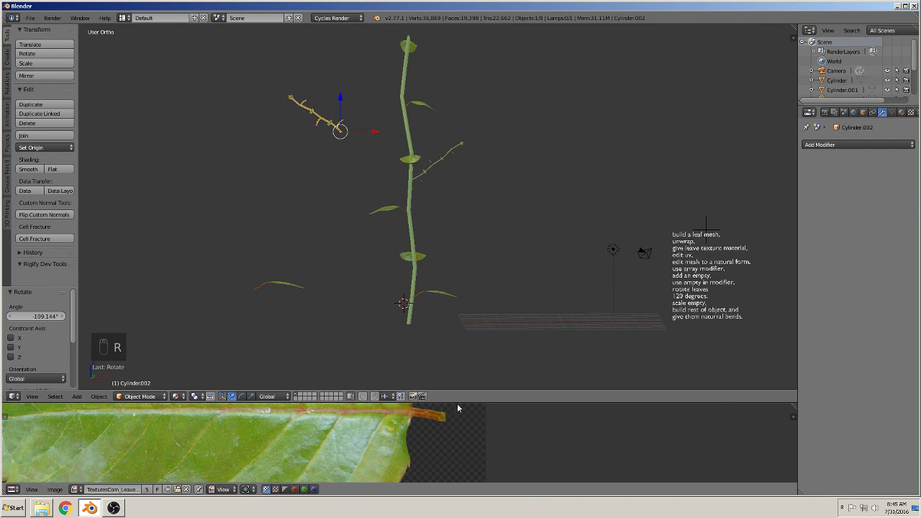
key("g")
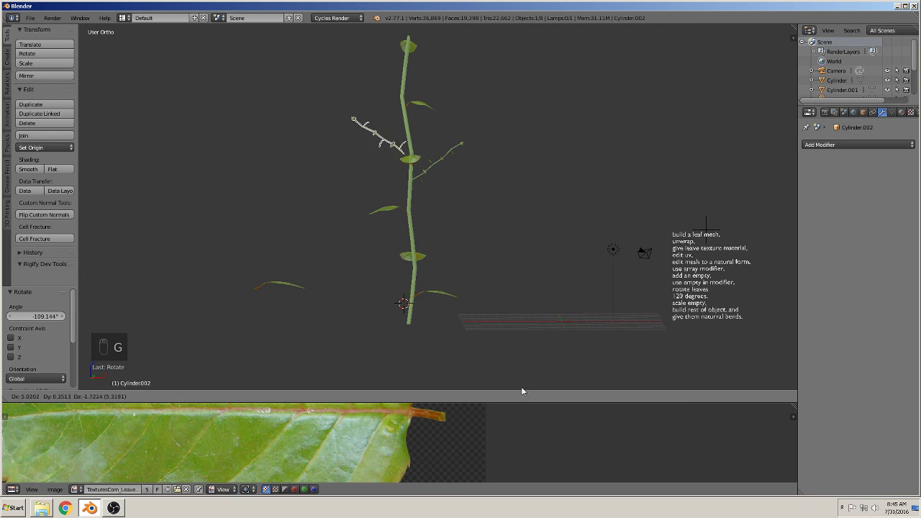
key("s")
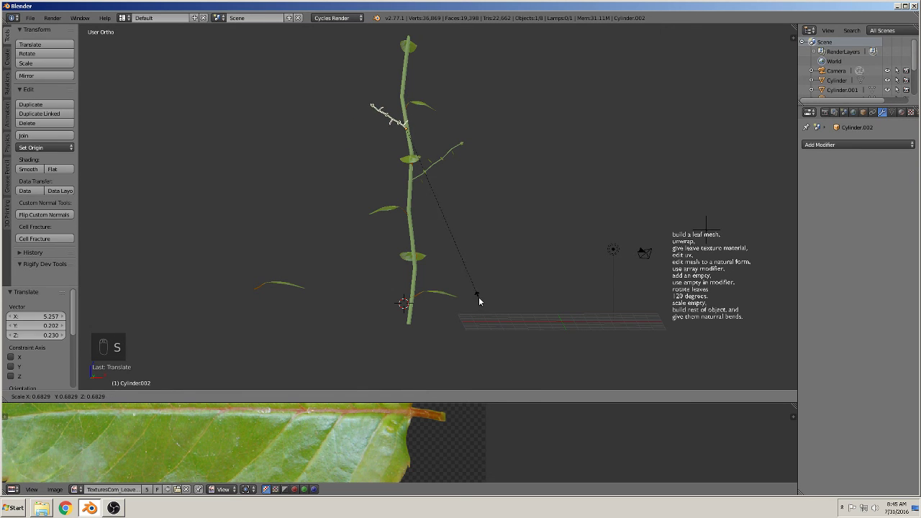
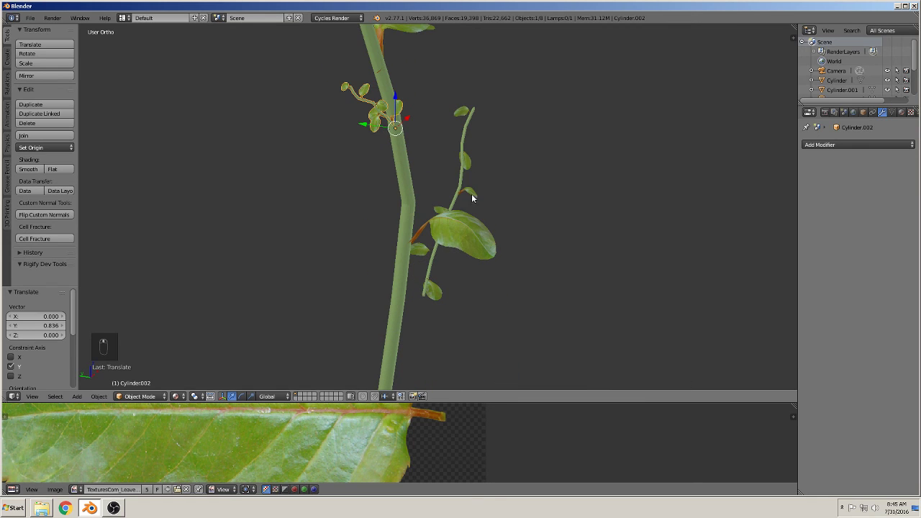
Frame the branched plant and switch the viewport to the rendered Cycles preview.
left_click_drag(464, 183, 371, 284)
right_click(371, 284)
left_click_drag(446, 292, 412, 305)
key("a")
middle_click(248, 429)
left_click_drag(185, 395, 279, 329)
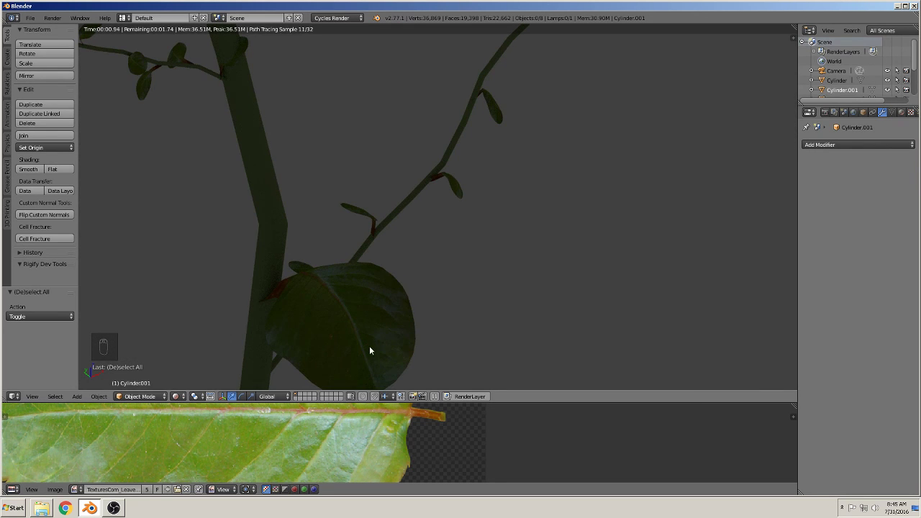